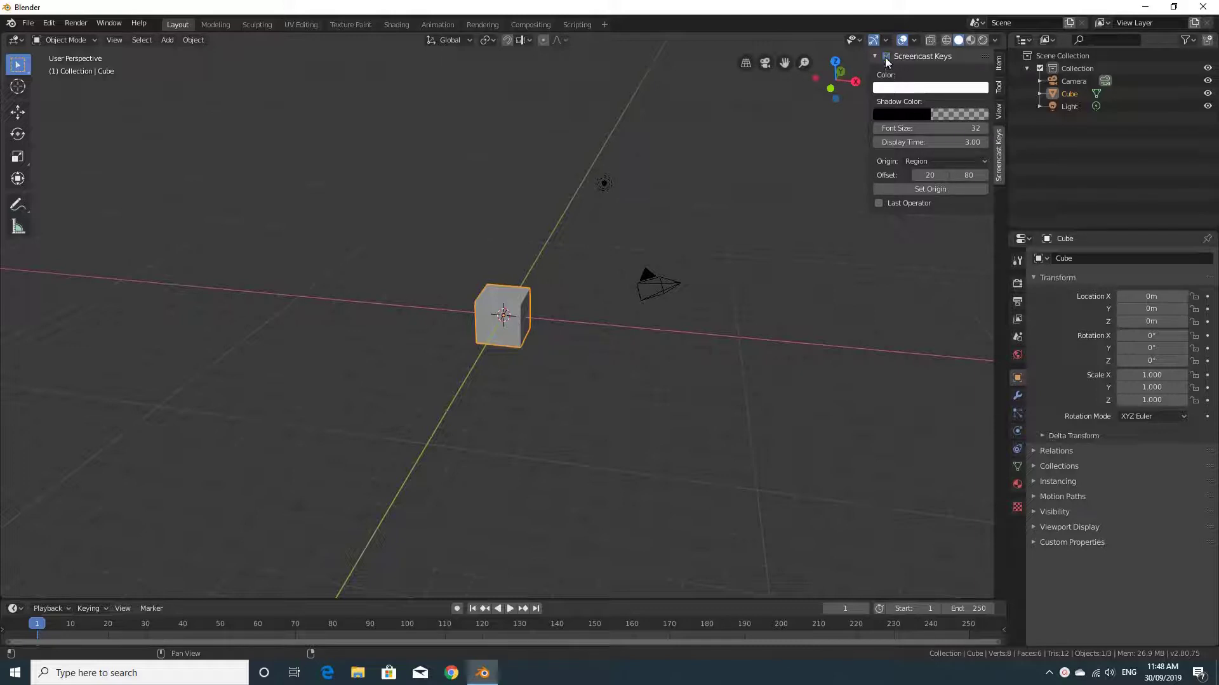
- Hide the sidebar and orbit the viewport in closer around the default cube
left_click(1001, 147)
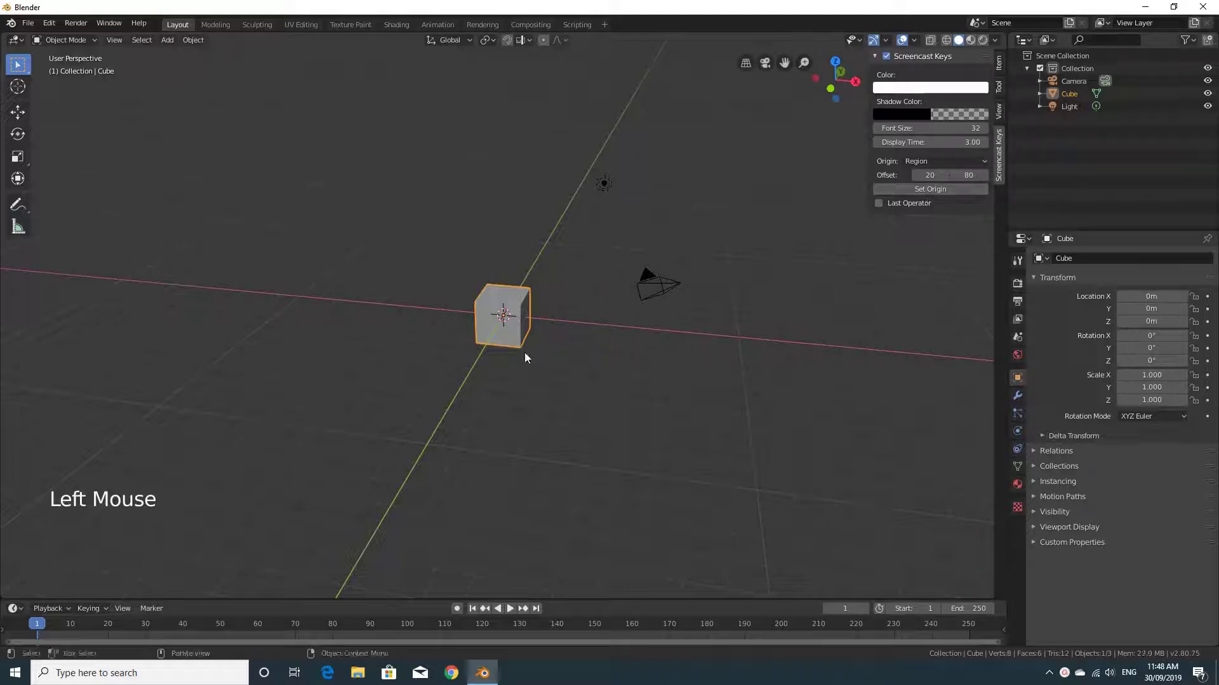
middle_click(257, 440)
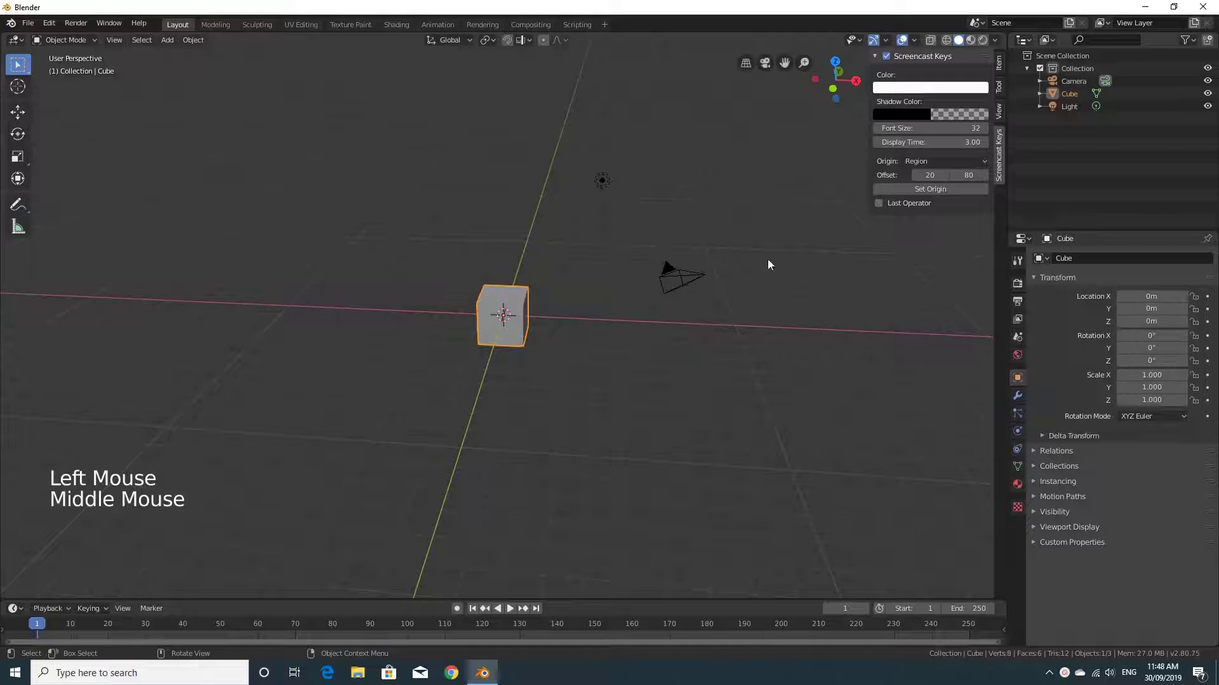
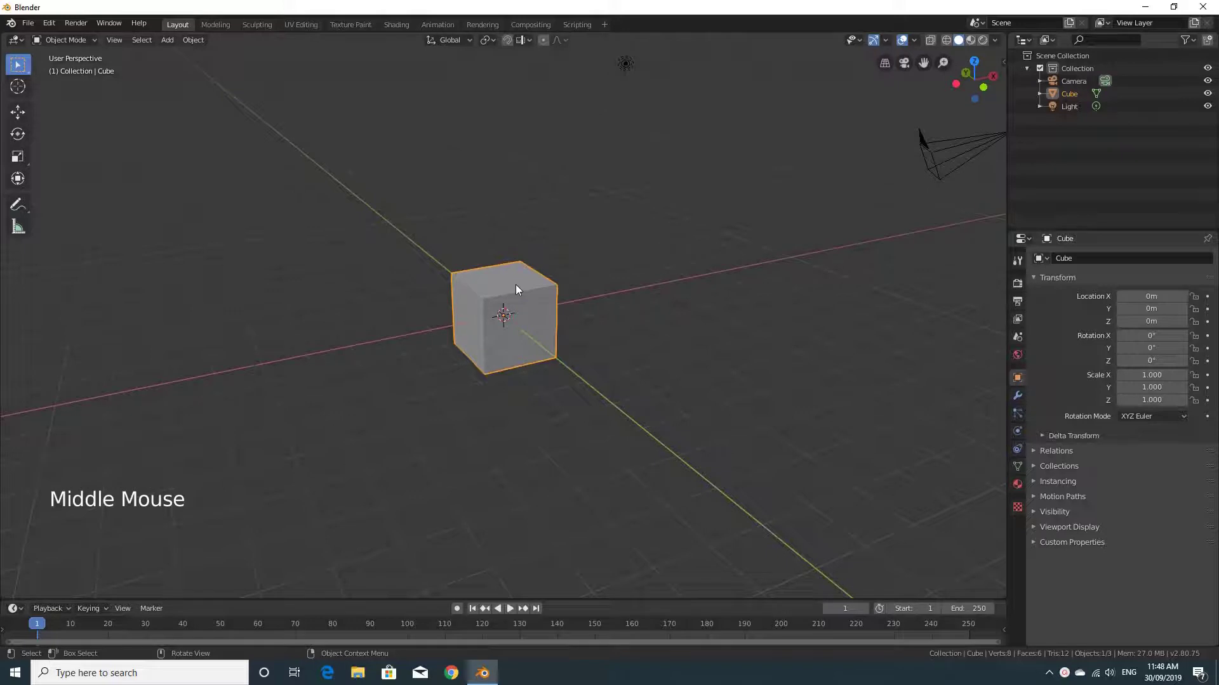
left_click(518, 288)
middle_click(617, 344)
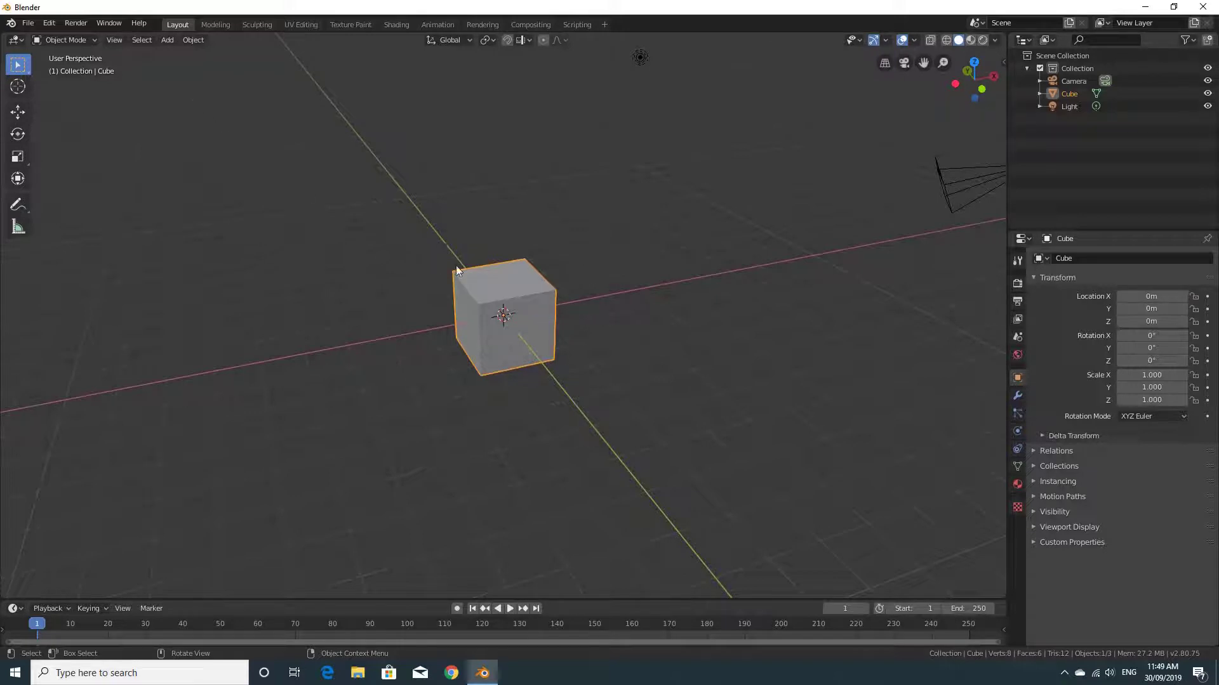
- Delete the default cube and browse the Add menu for a mesh to insert
key("x")
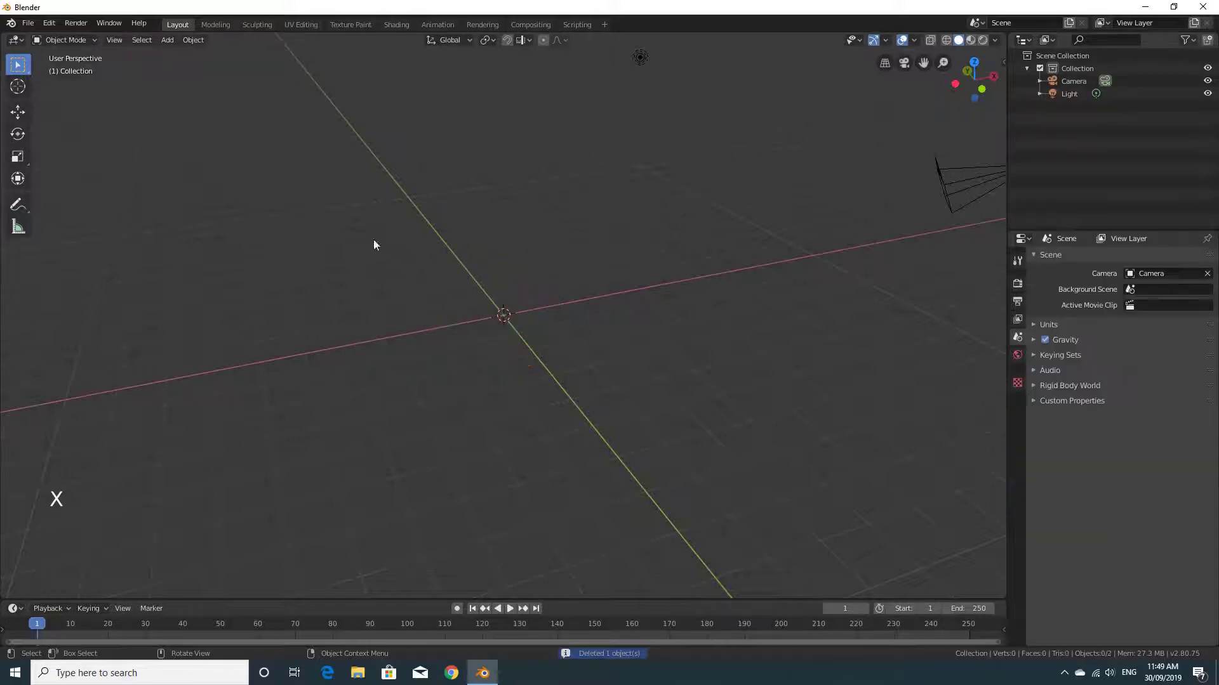
left_click(168, 45)
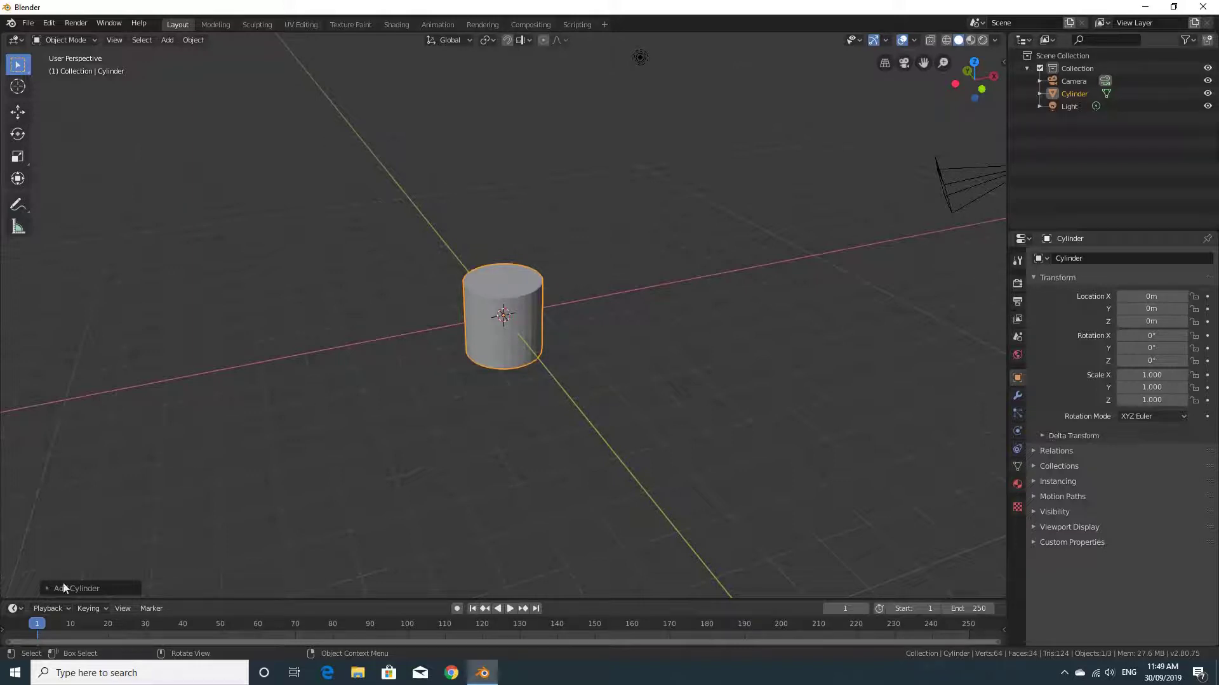
left_click(23, 116)
left_click(547, 311)
- Remove the accidentally added cylinder so only the camera and light remain
left_click(49, 590)
left_click(67, 516)
key("ctrl+z")
key("x")
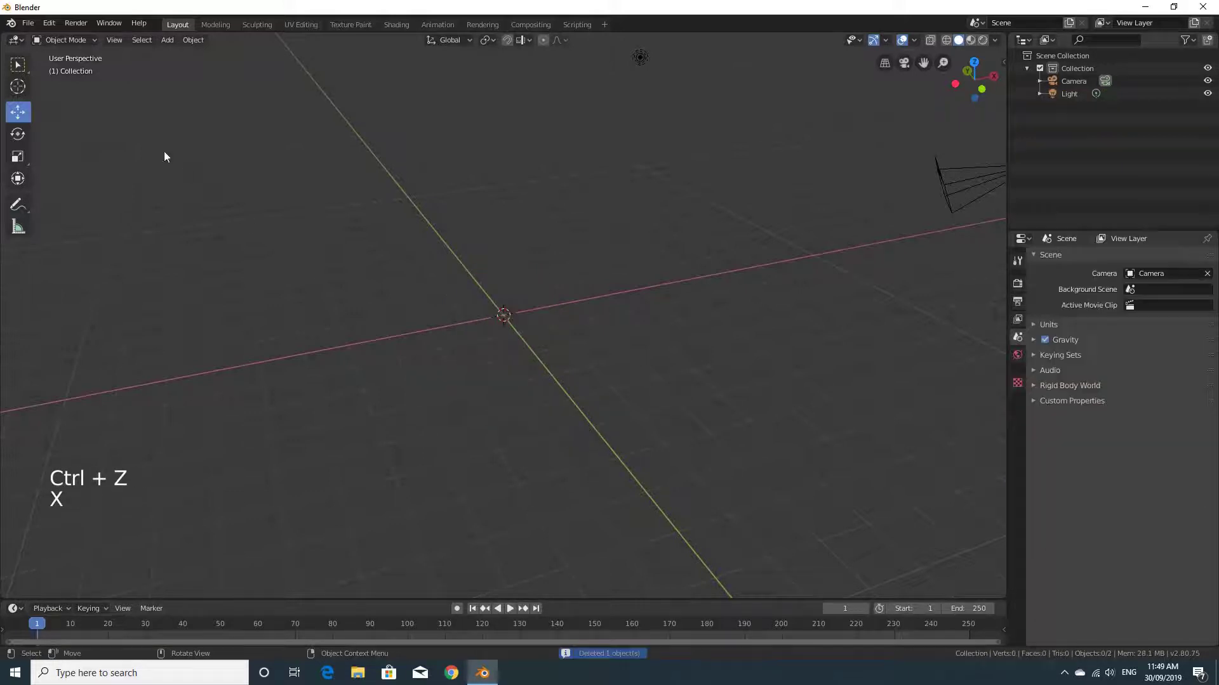
- Add a new cylinder mesh at the world origin from the Add menu
left_click(171, 44)
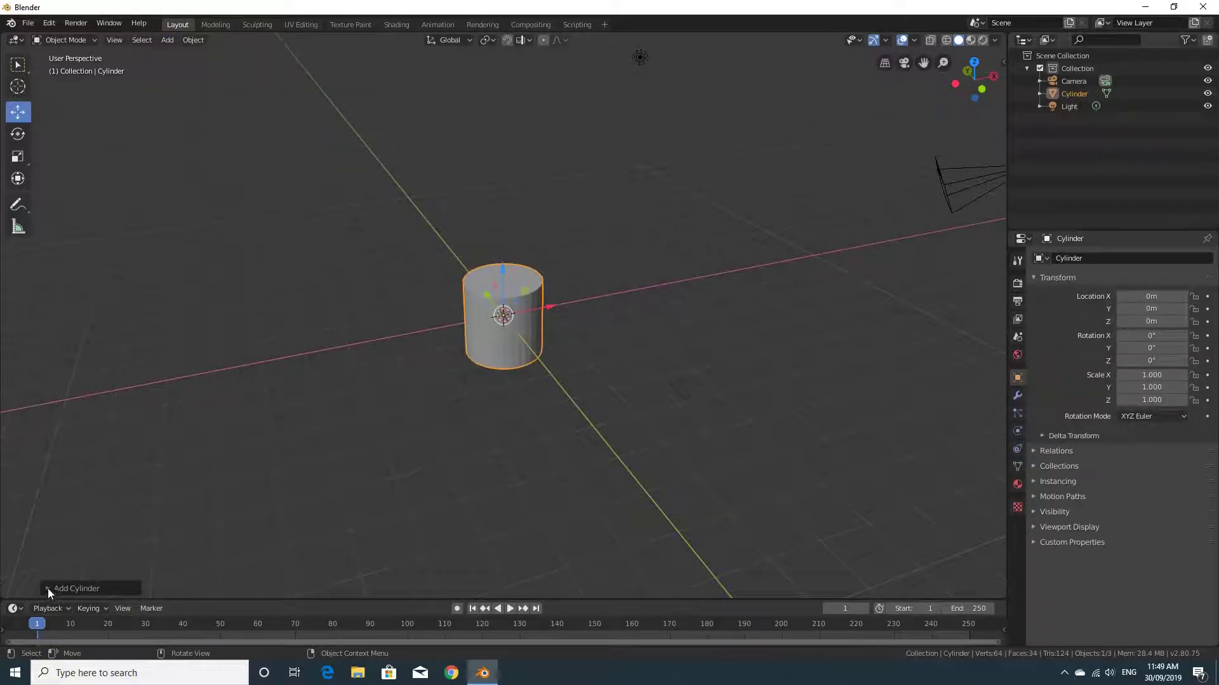
left_click(50, 591)
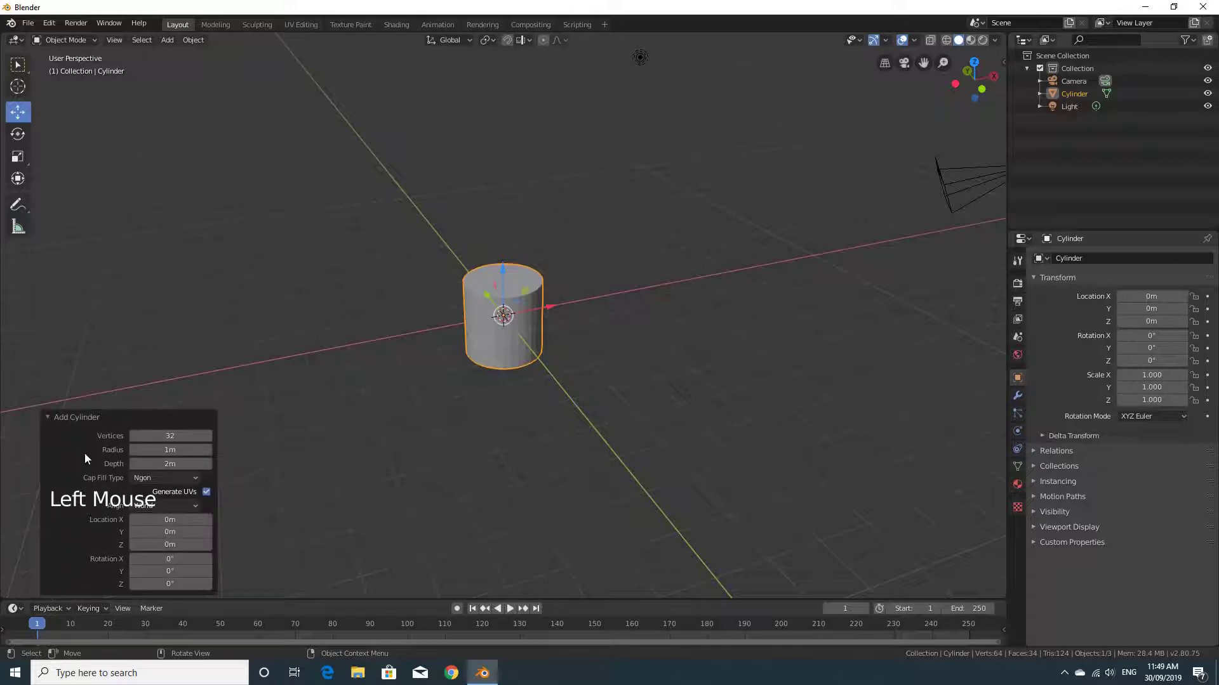
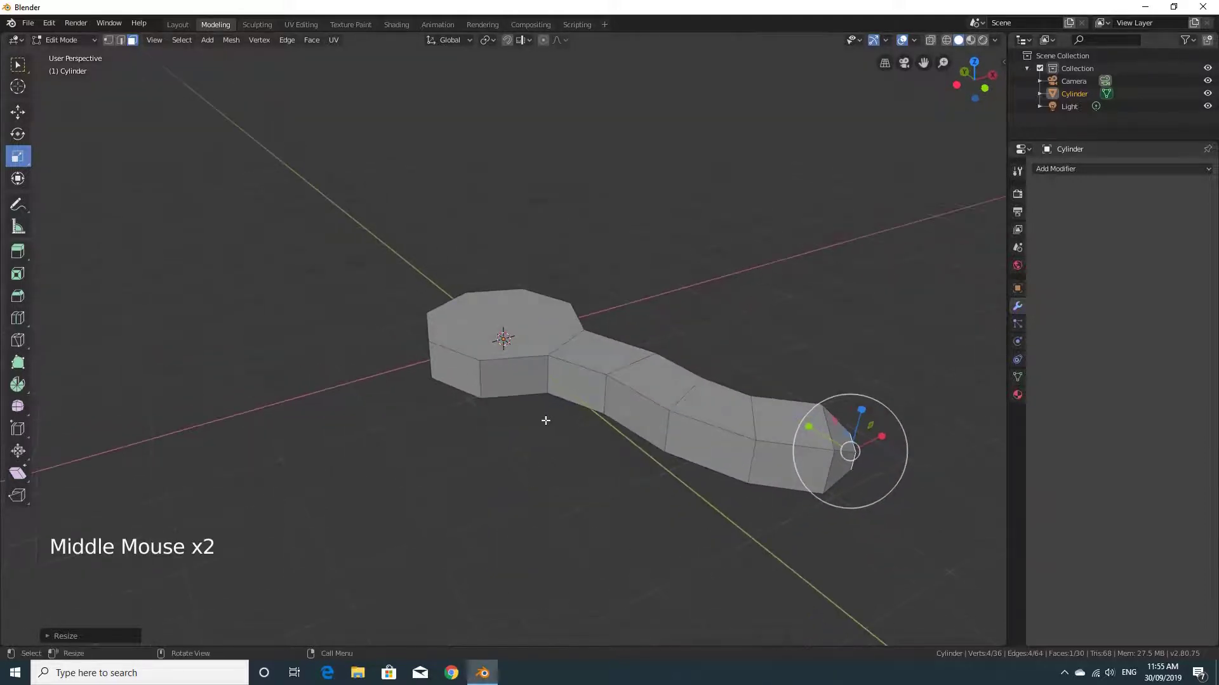
- Extrude a side face of the body outward and rotate its tip to begin a bent tentacle
middle_click(551, 412)
left_click(519, 383)
middle_click(551, 472)
middle_click(577, 468)
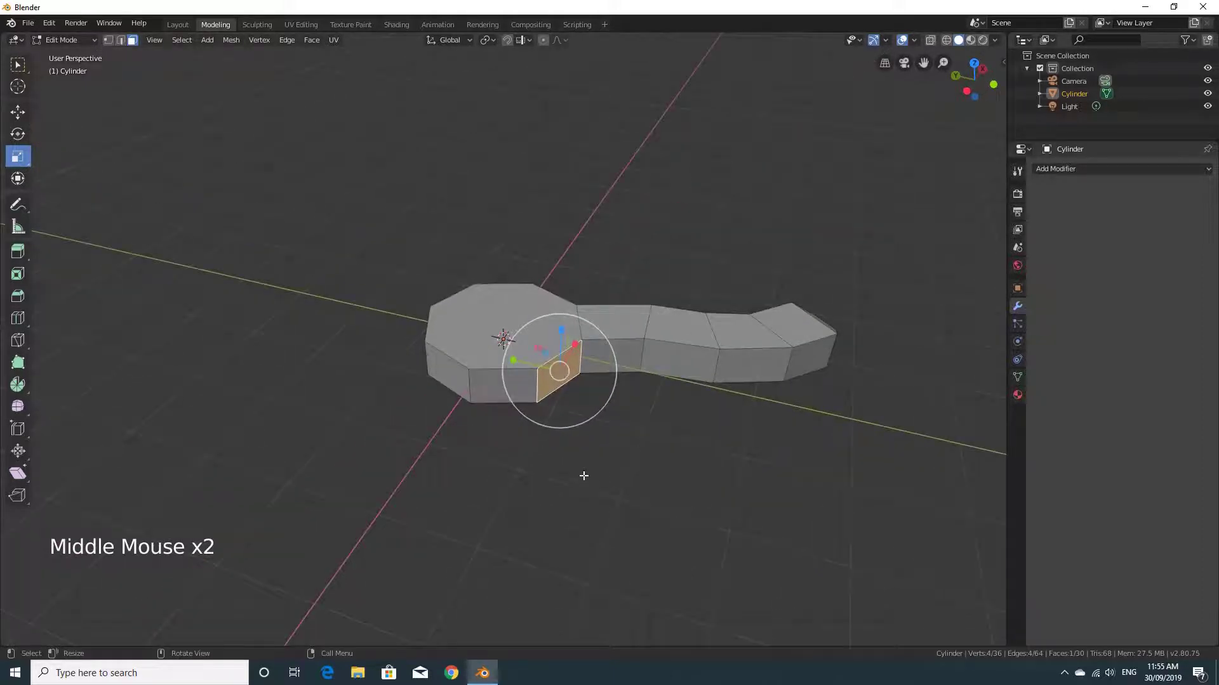
key("e")
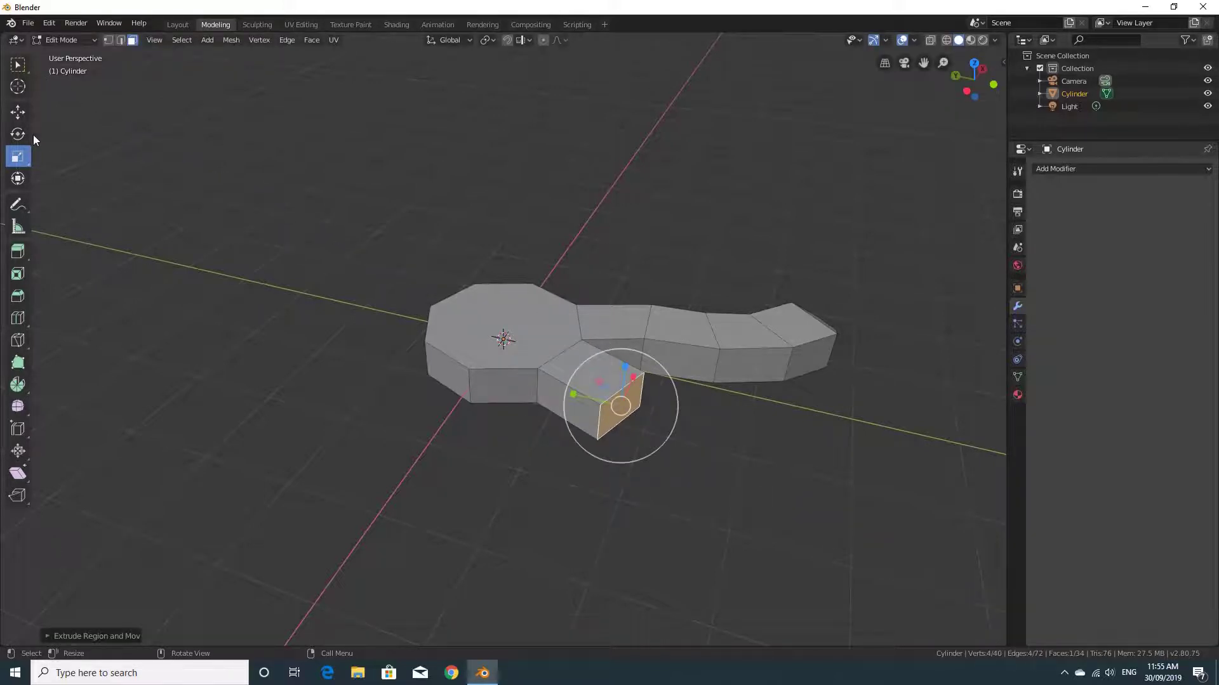
left_click(23, 138)
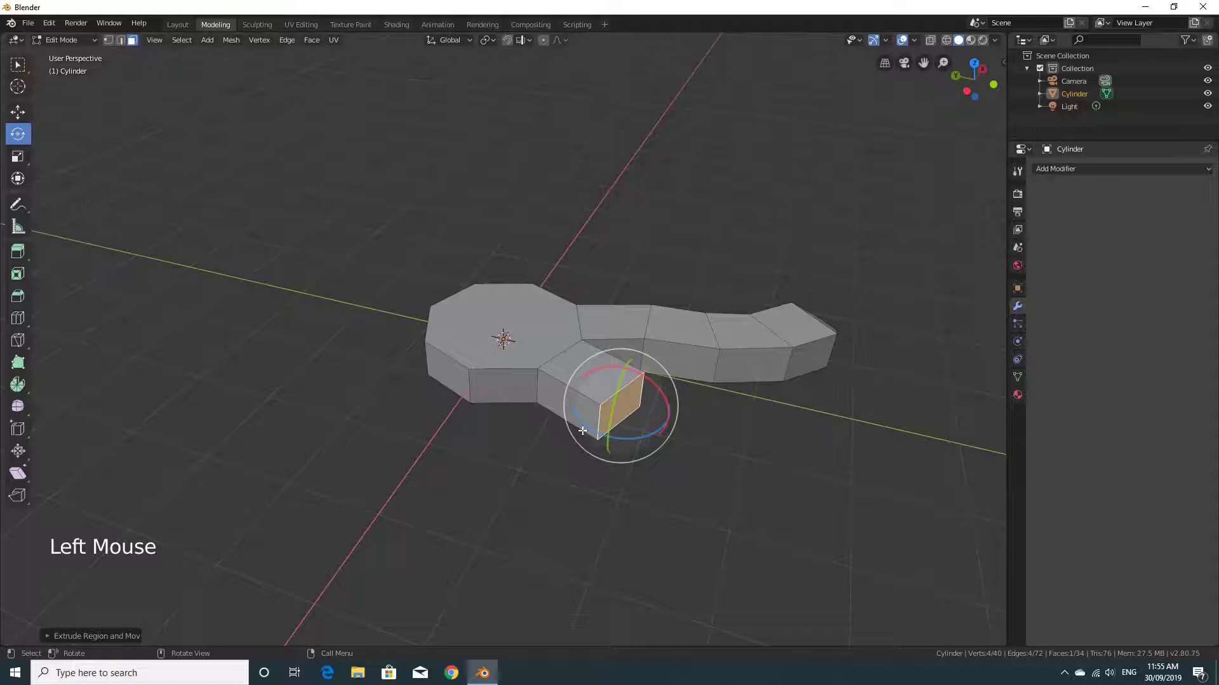
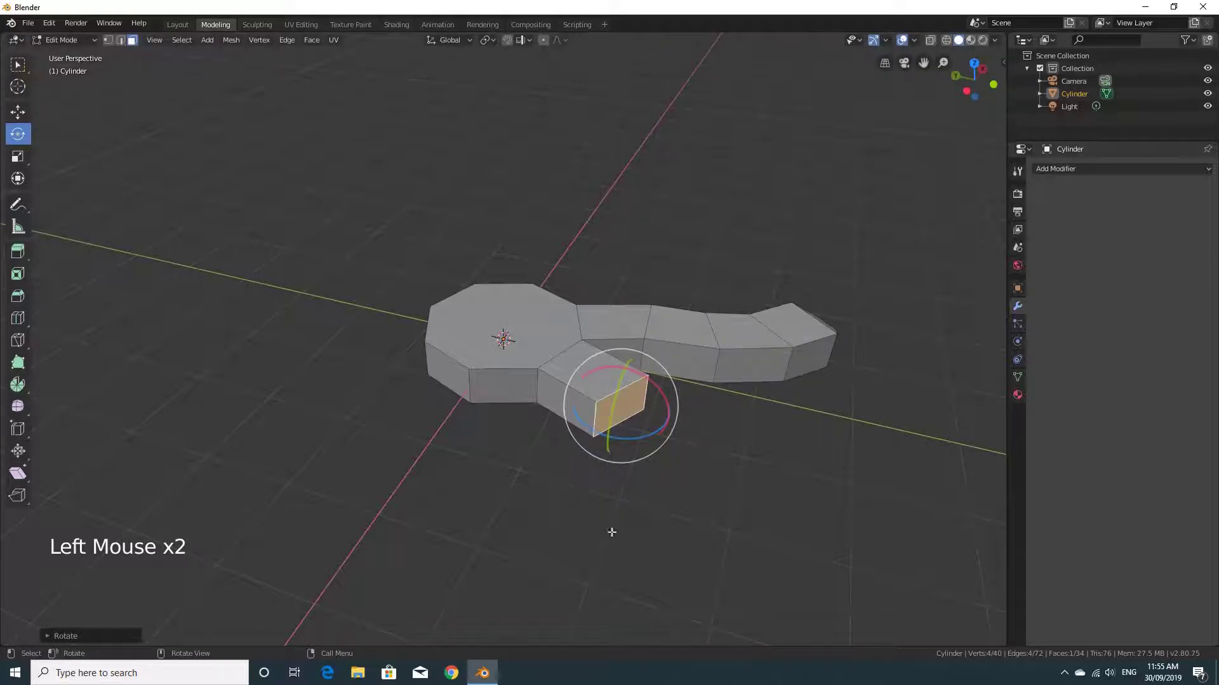
key("r")
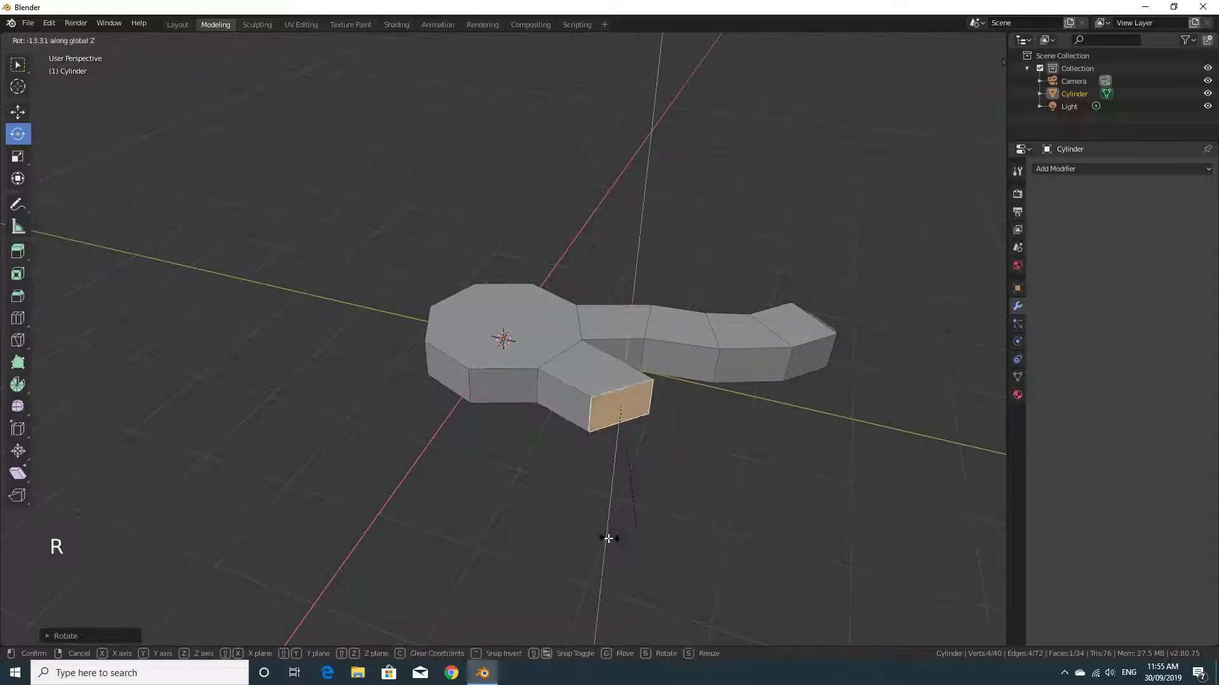
key("e")
- Extrude, rotate and scale further segments so the tentacle curves and tapers
key("r")
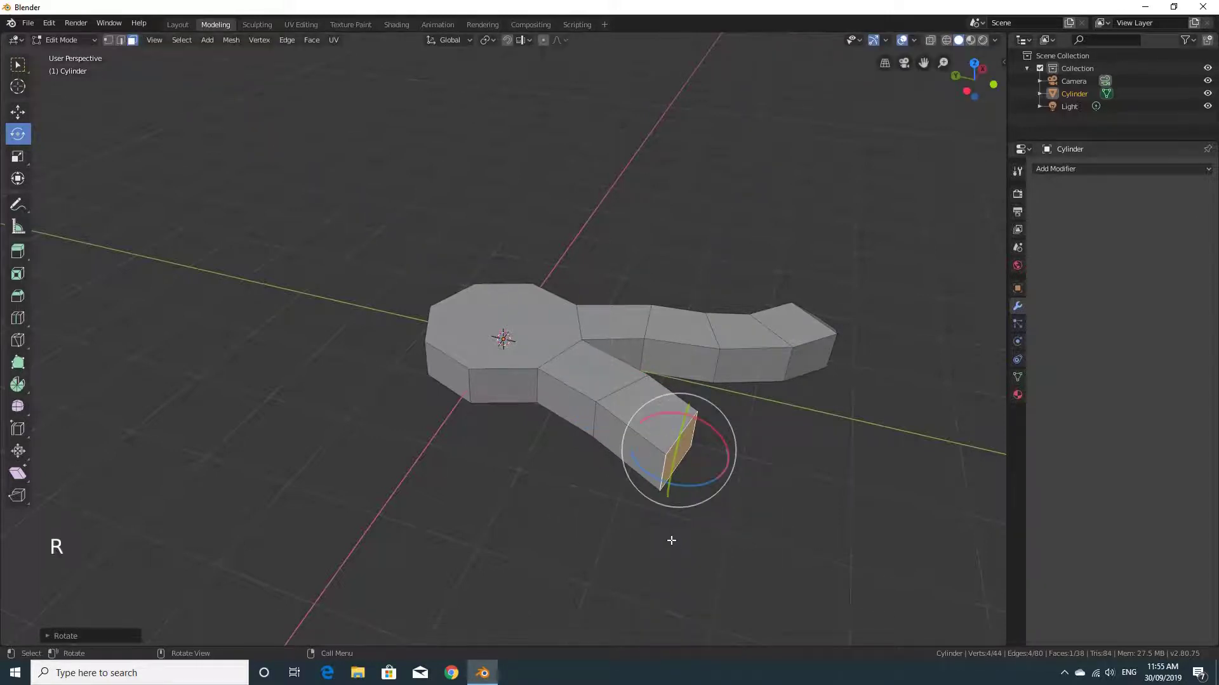
key("e")
key("s")
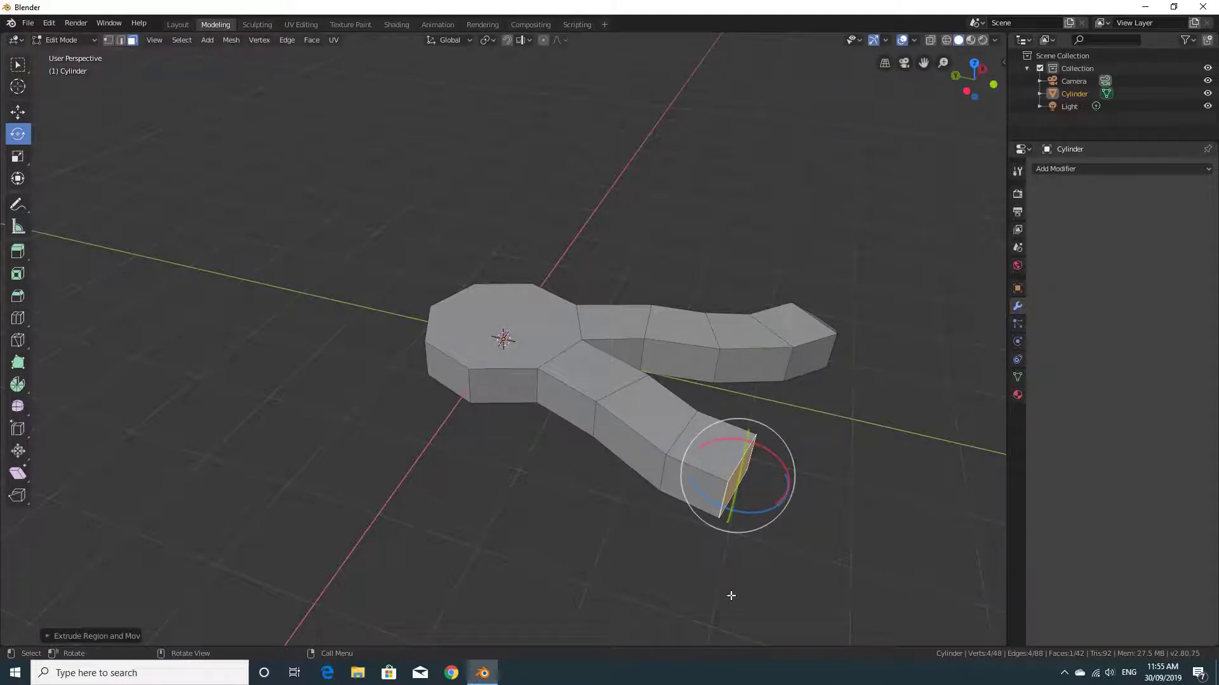
key("r")
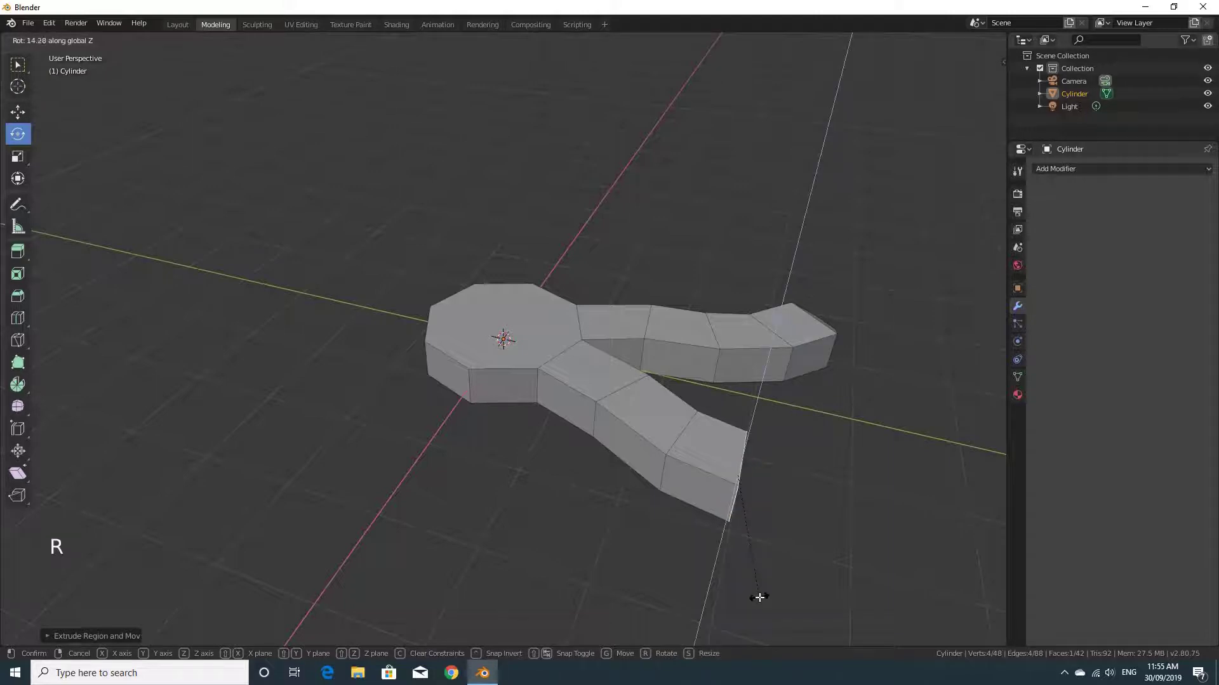
key("e")
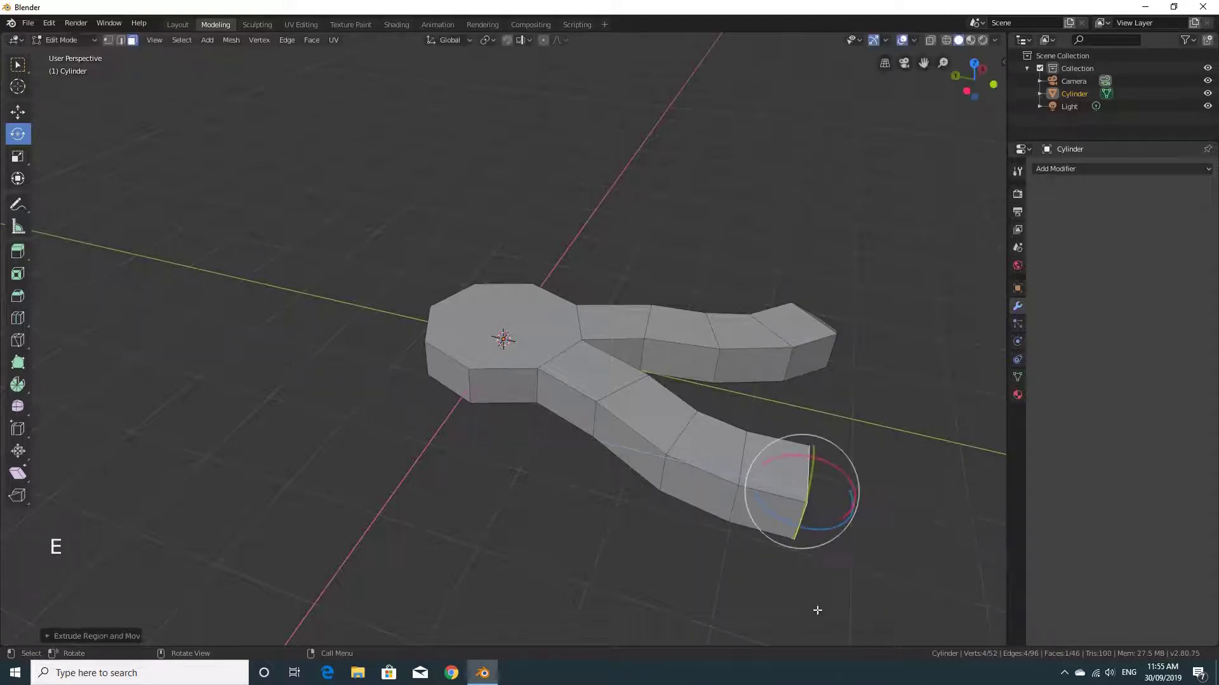
key("e")
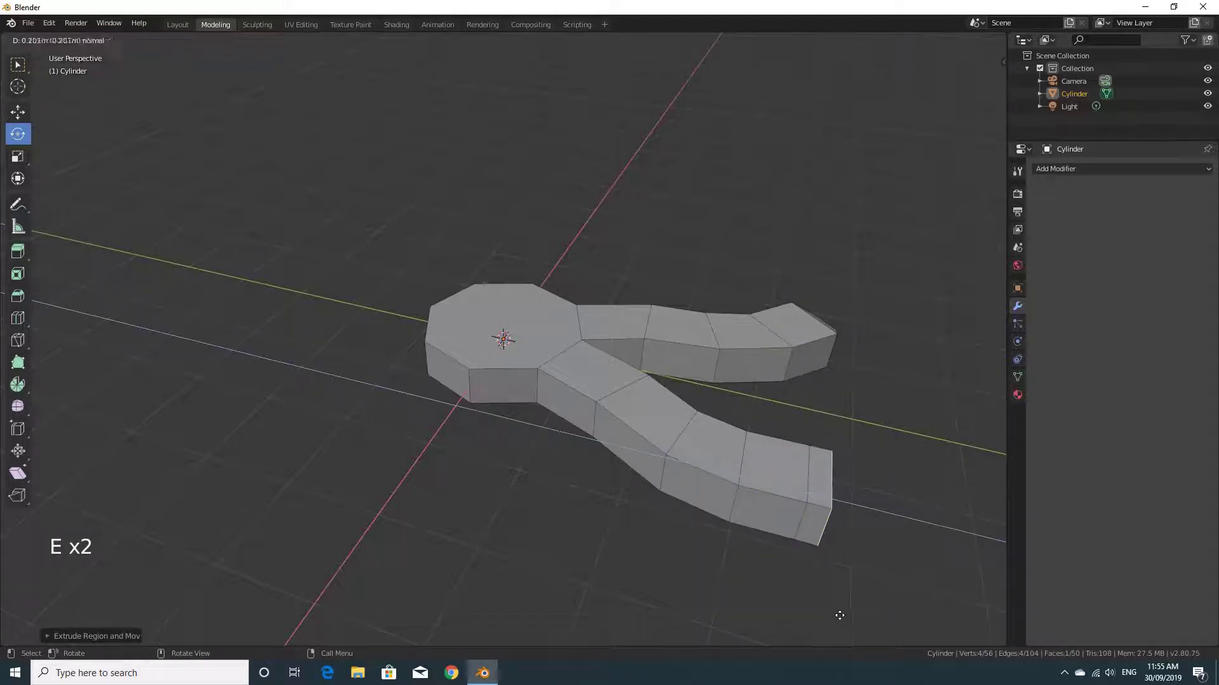
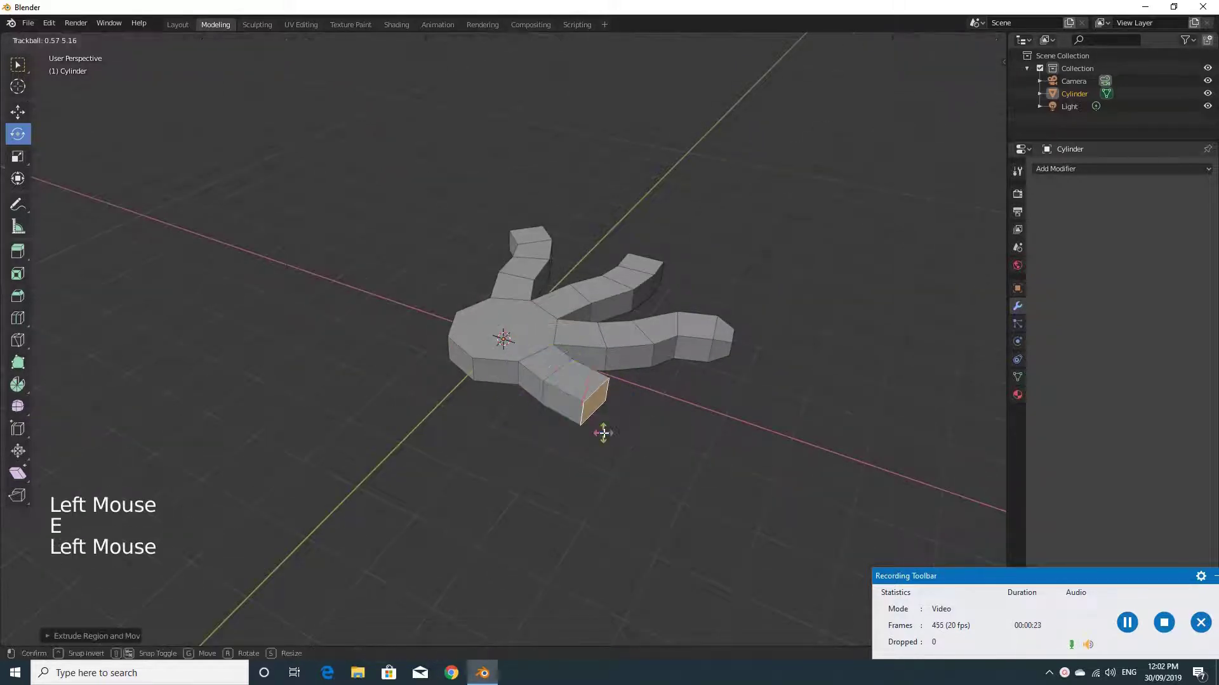
- Undo a stray segment and extend the tentacle tip by one more segment
key("ctrl+z")
left_click(614, 434)
key("e")
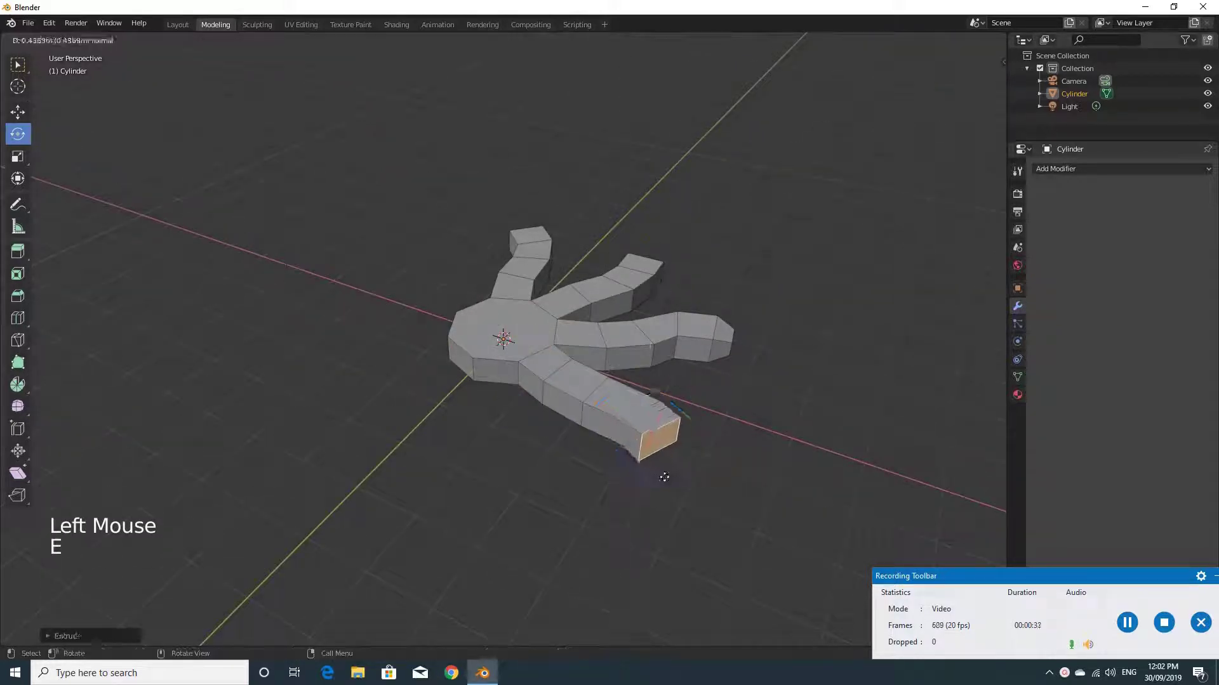
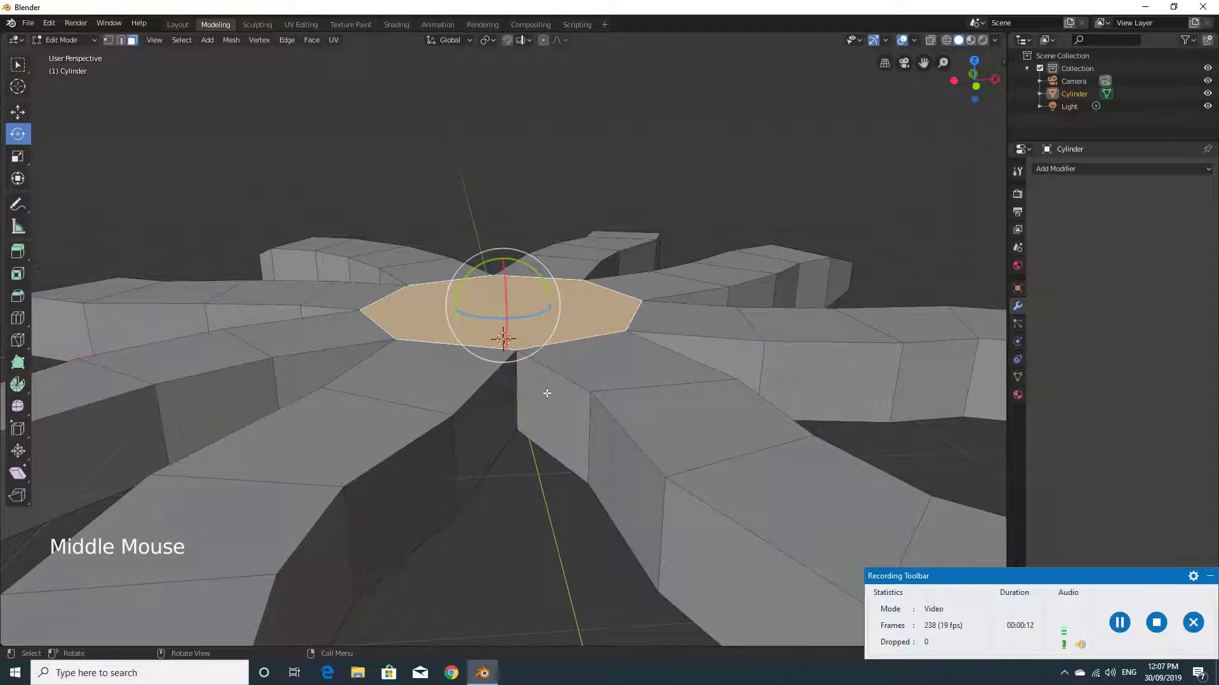
- Extrude the top face upward into a narrow neck and widen the new ring outward
middle_click(534, 426)
middle_click(518, 414)
key("e")
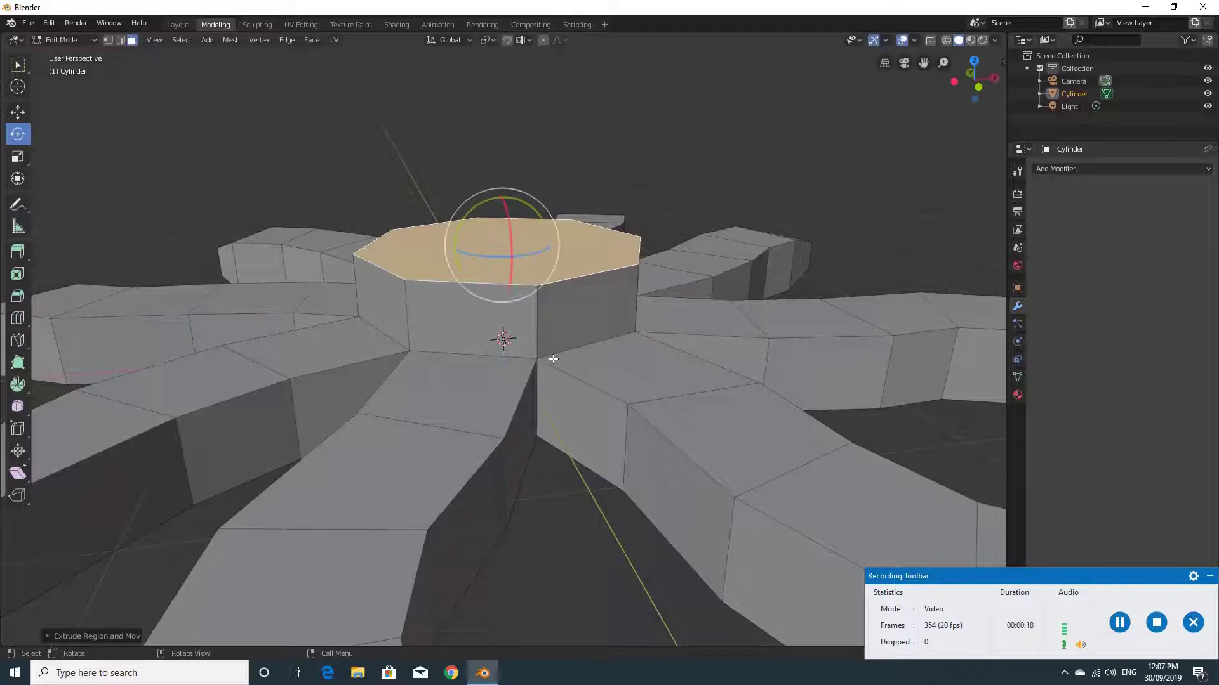
key("e")
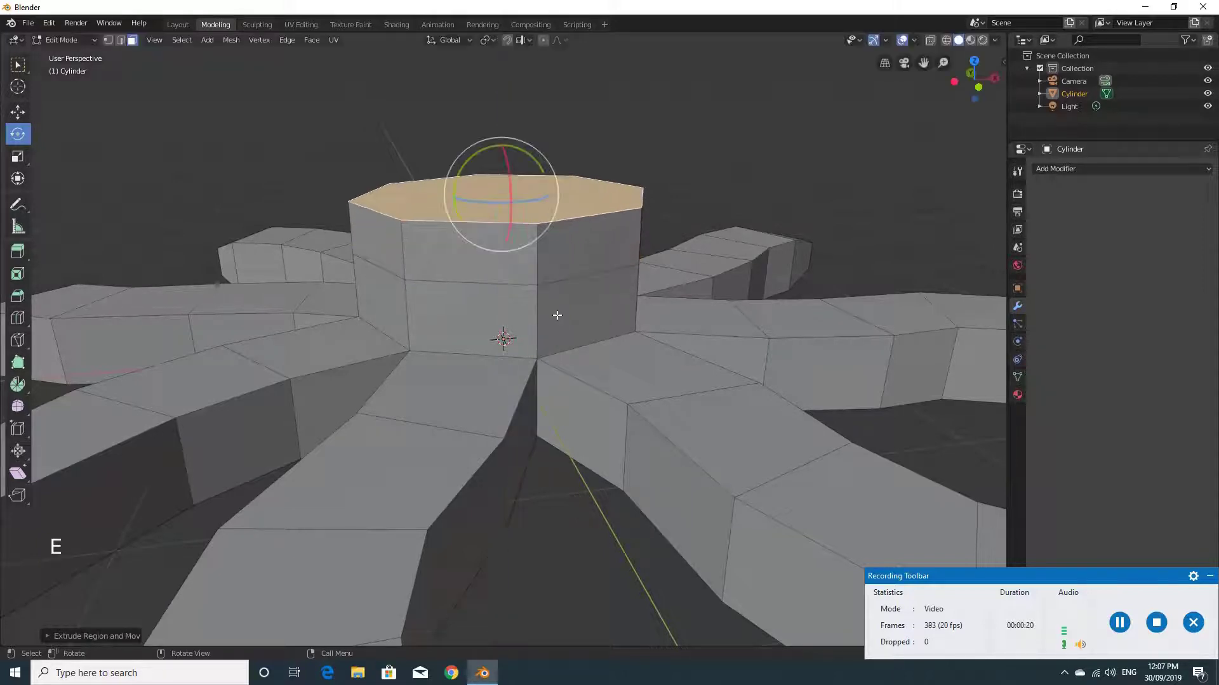
key("s")
key("e")
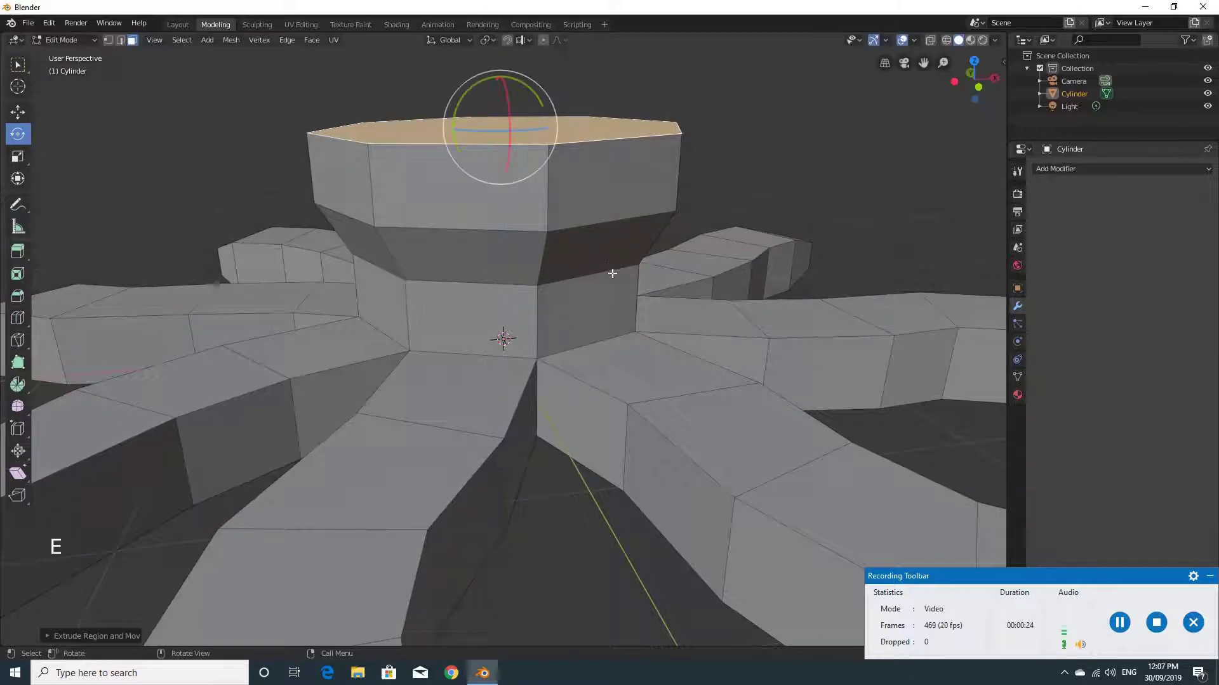
- Extrude the head higher and scale the top inward to round off a domed head
key("e")
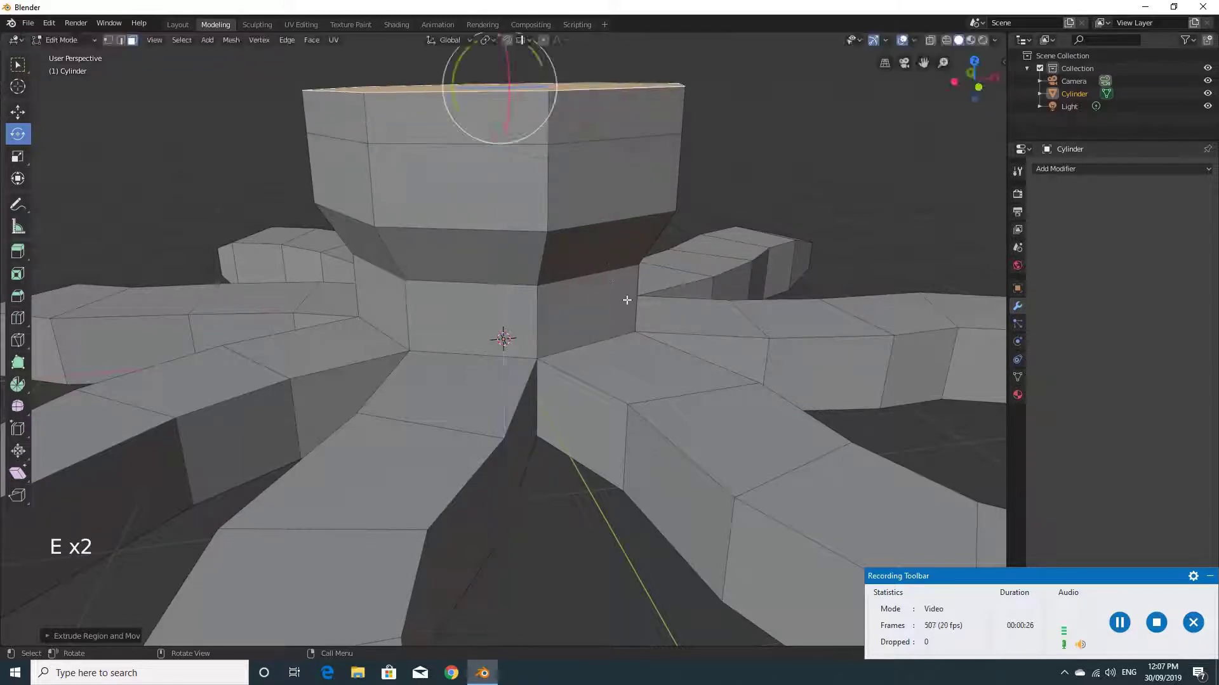
key("s")
key("e")
key("s")
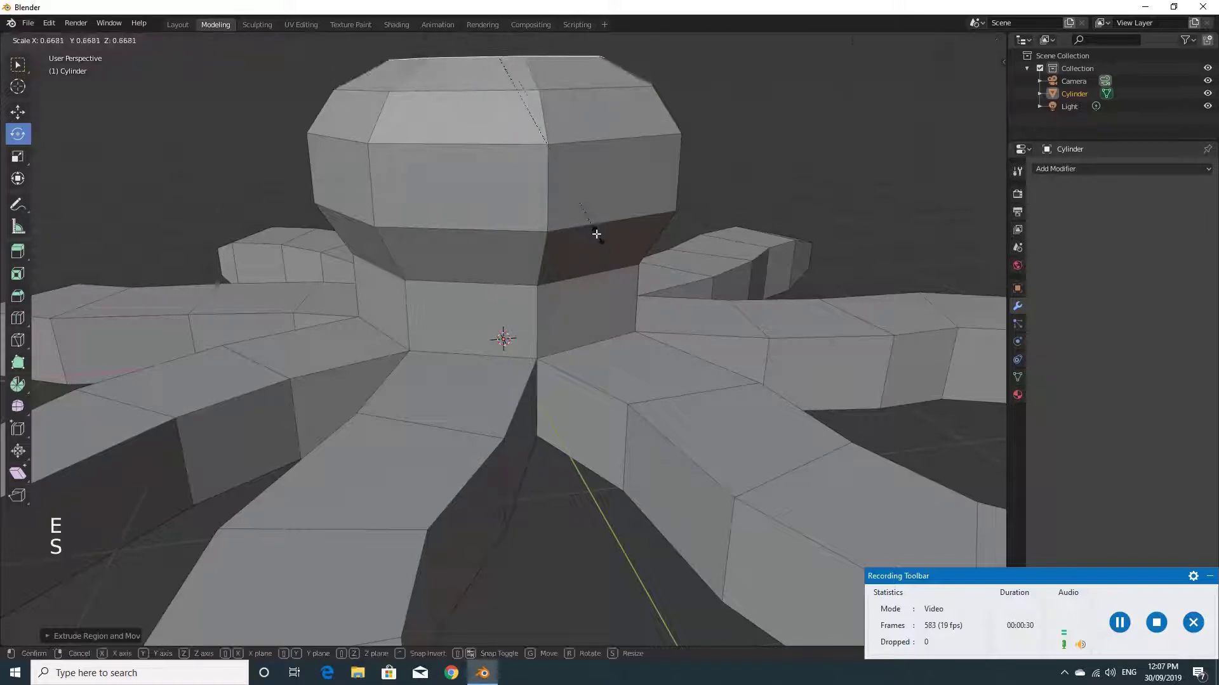
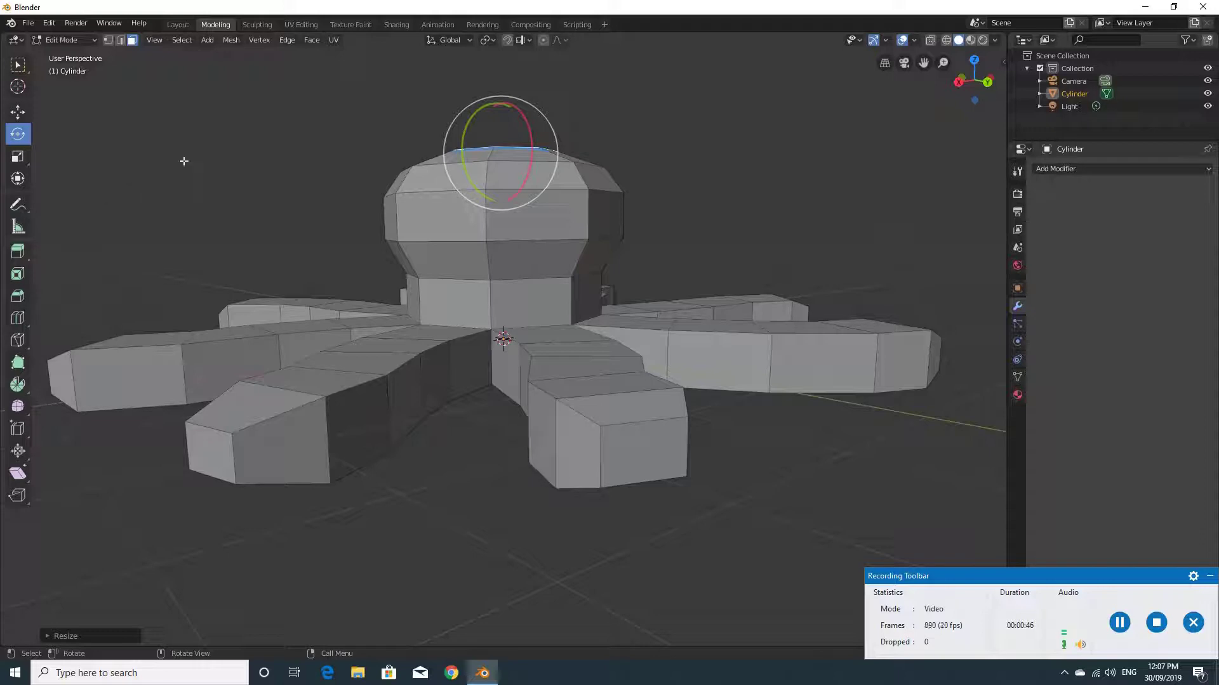
- Tilt the view around the octopus to see the top of the head
middle_click(265, 171)
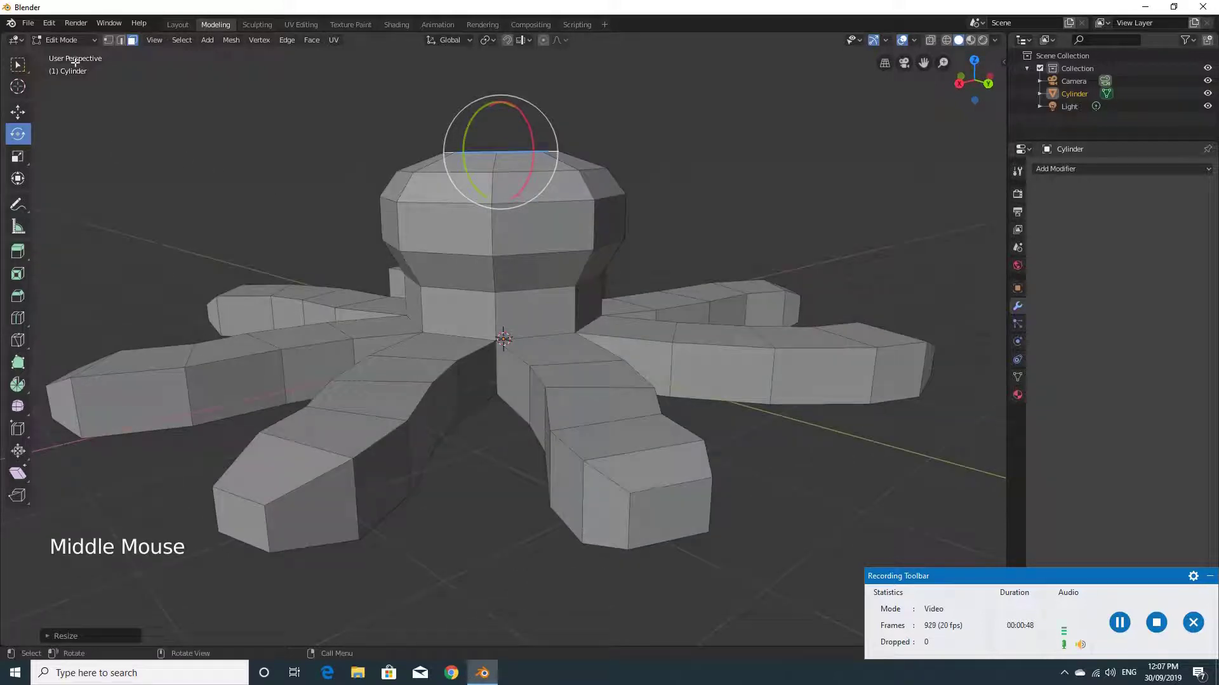
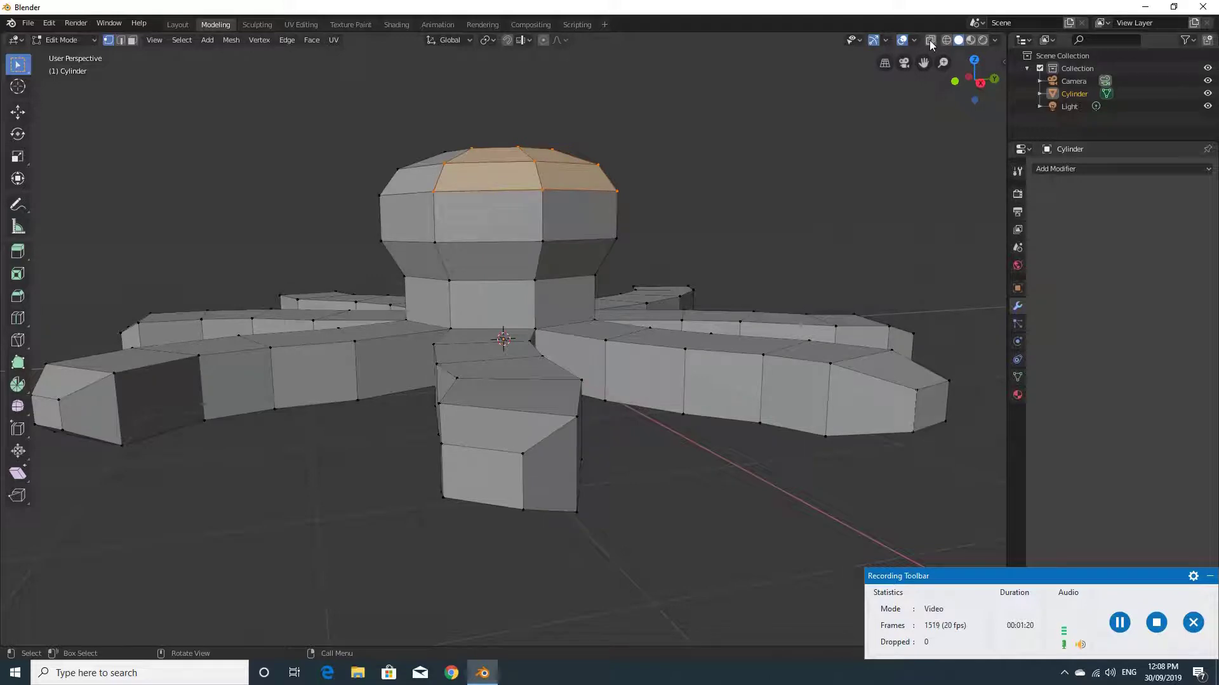
- Turn on X-Ray and cycle through the viewport shading modes
left_click(933, 43)
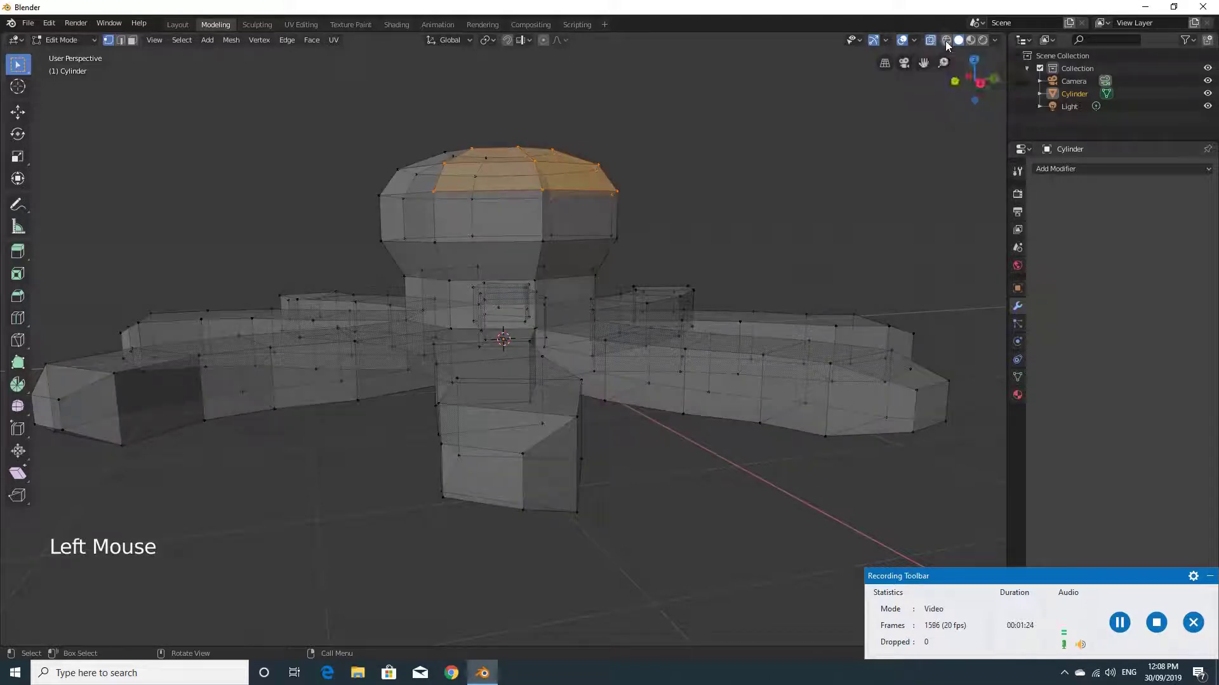
left_click(949, 43)
left_click(949, 45)
left_click(963, 47)
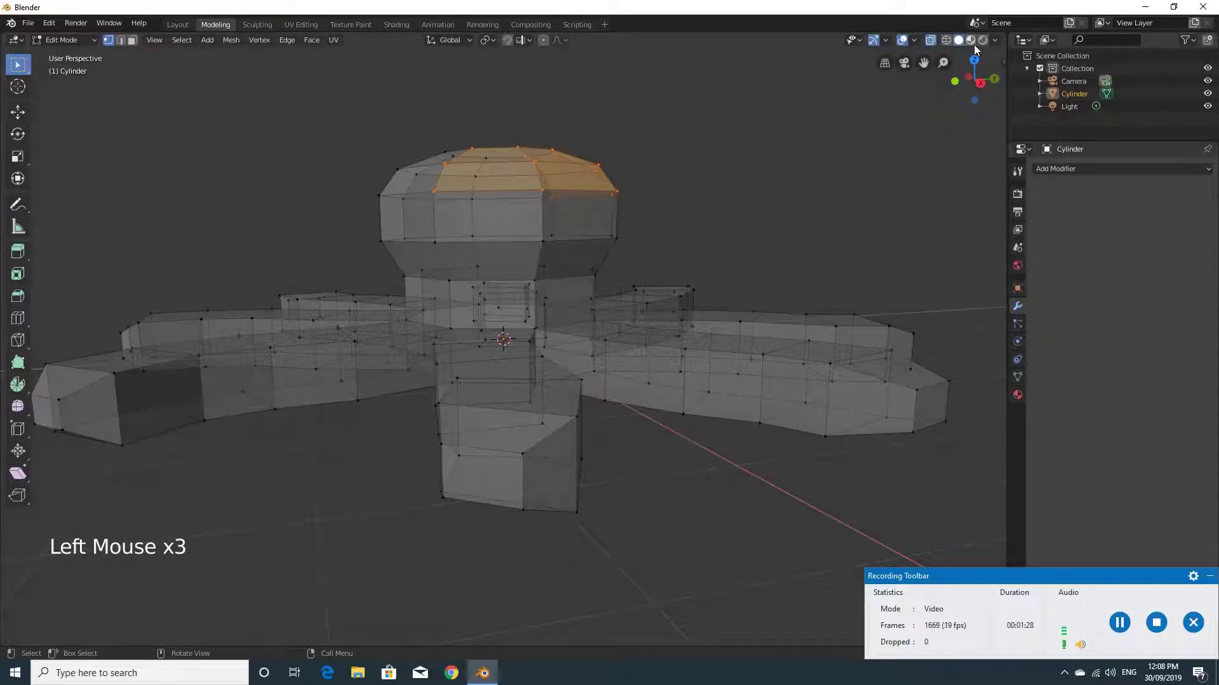
left_click(978, 47)
left_click(961, 43)
- Try wireframe, return to solid see-through display, face the head and clear the selection
left_click(949, 43)
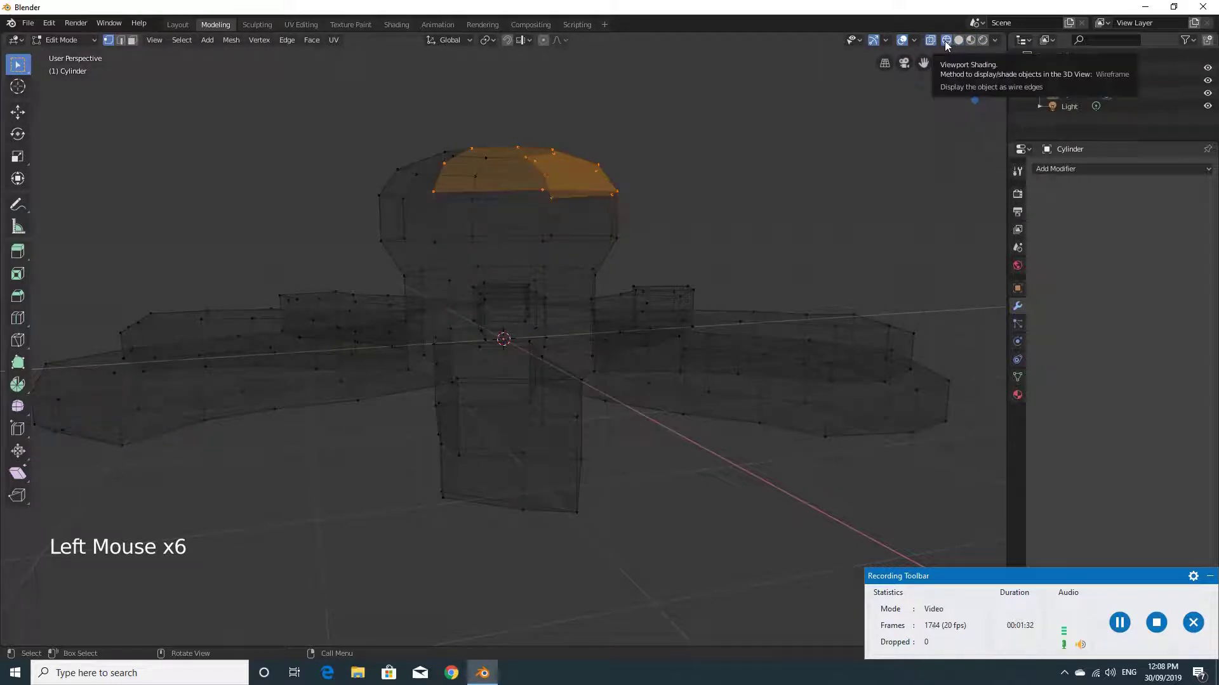
left_click(933, 43)
left_click(933, 43)
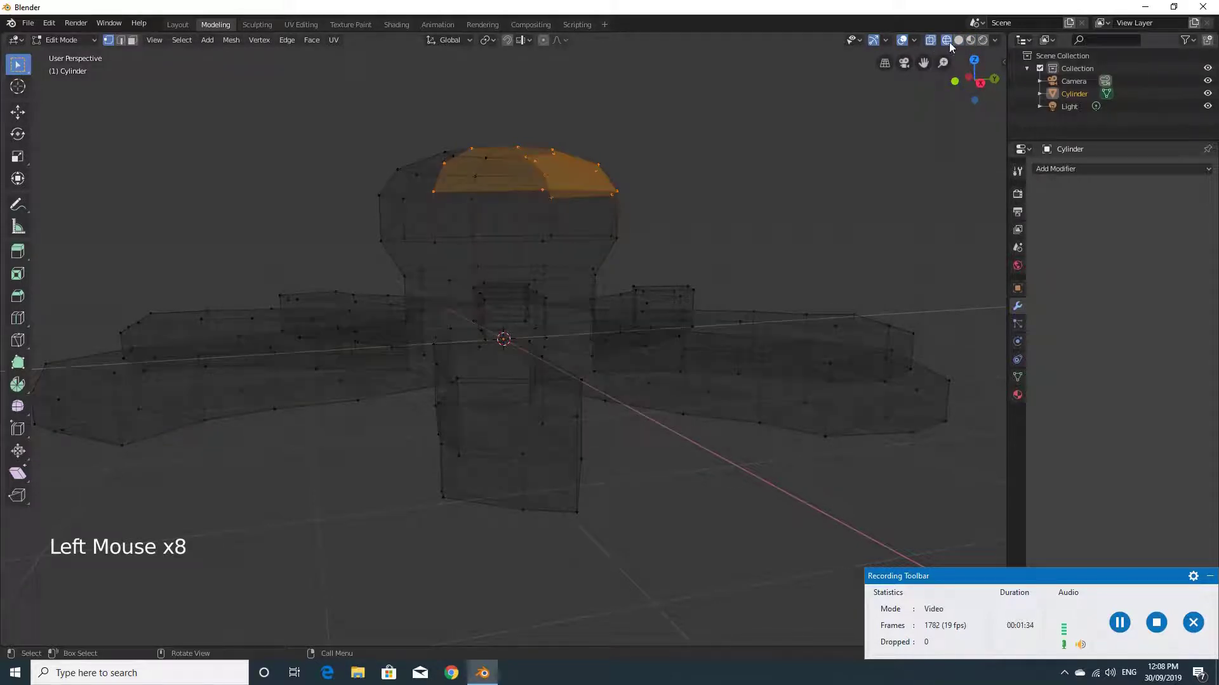
left_click(961, 44)
middle_click(778, 144)
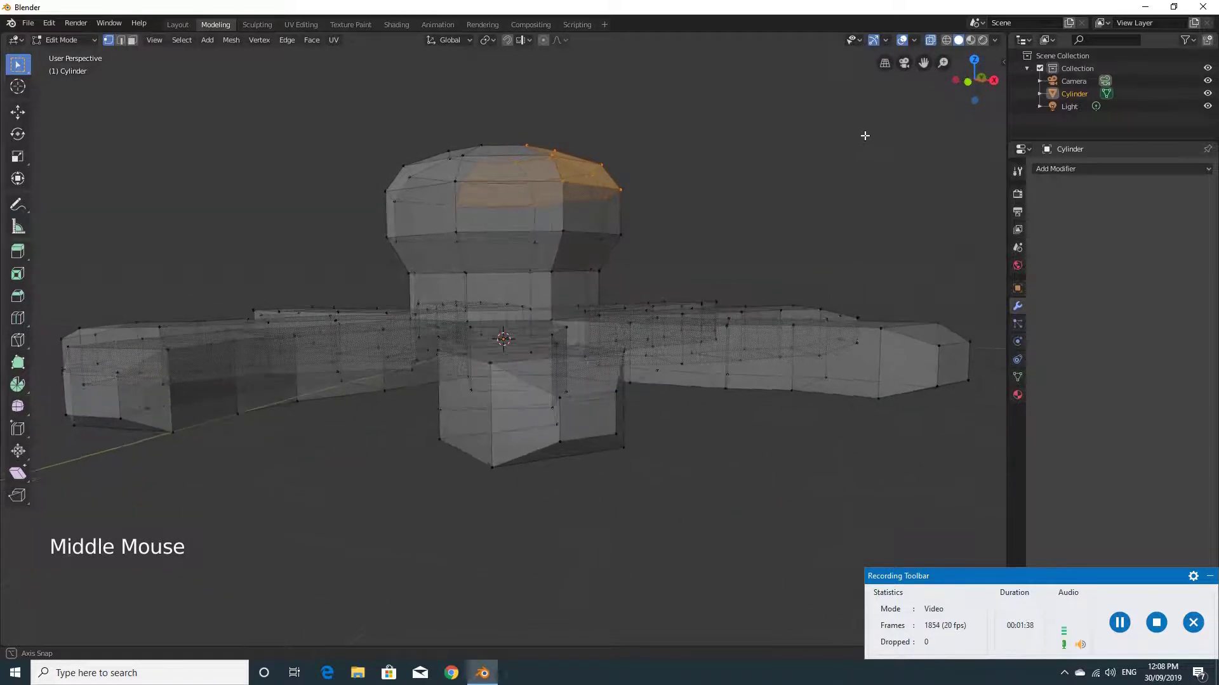
left_click(685, 173)
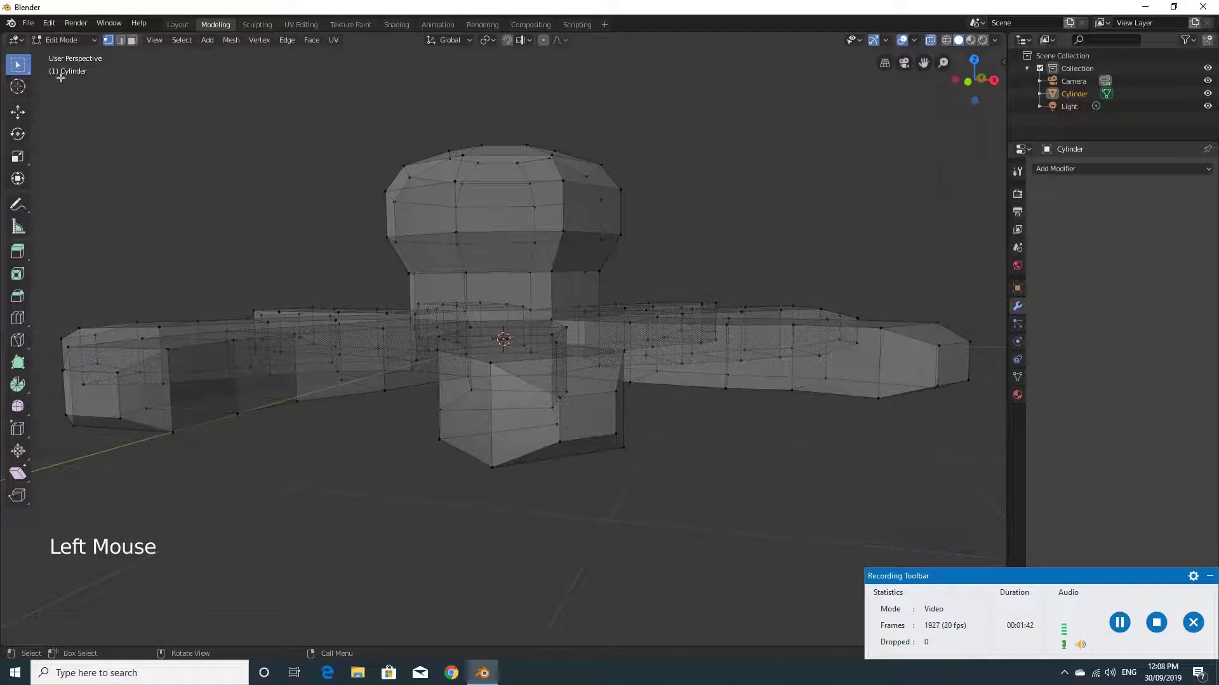
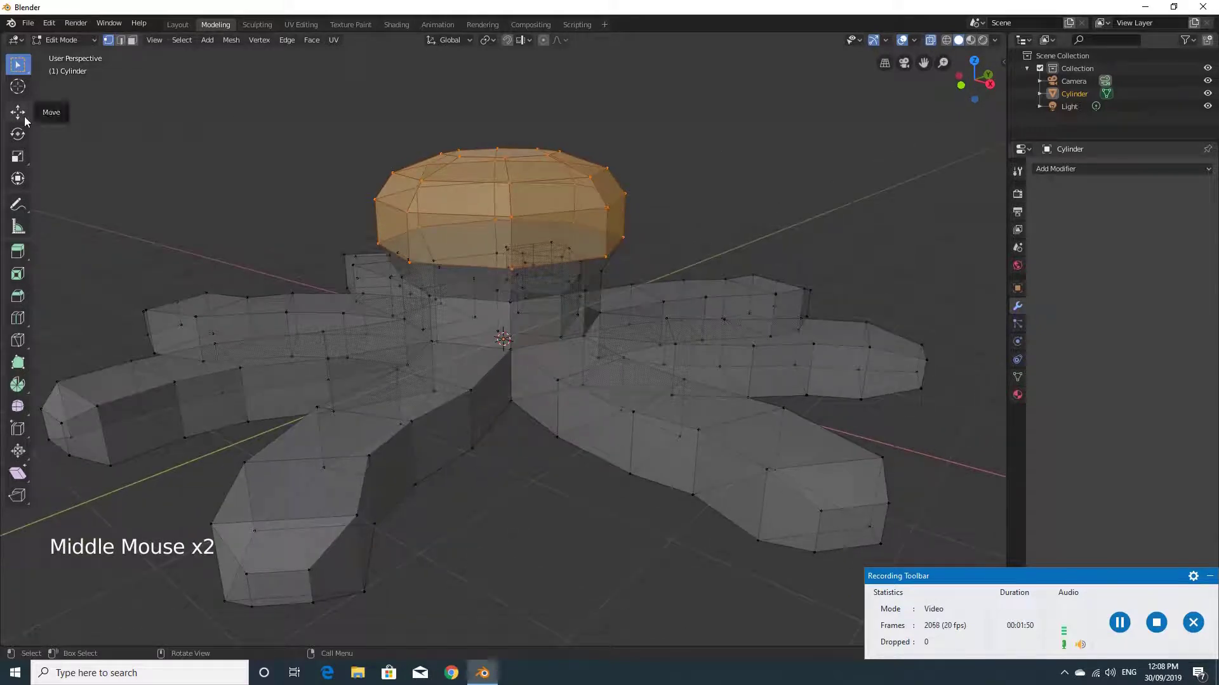
- Scale the selected head taller along Z and move it up above the tentacles
left_click(24, 162)
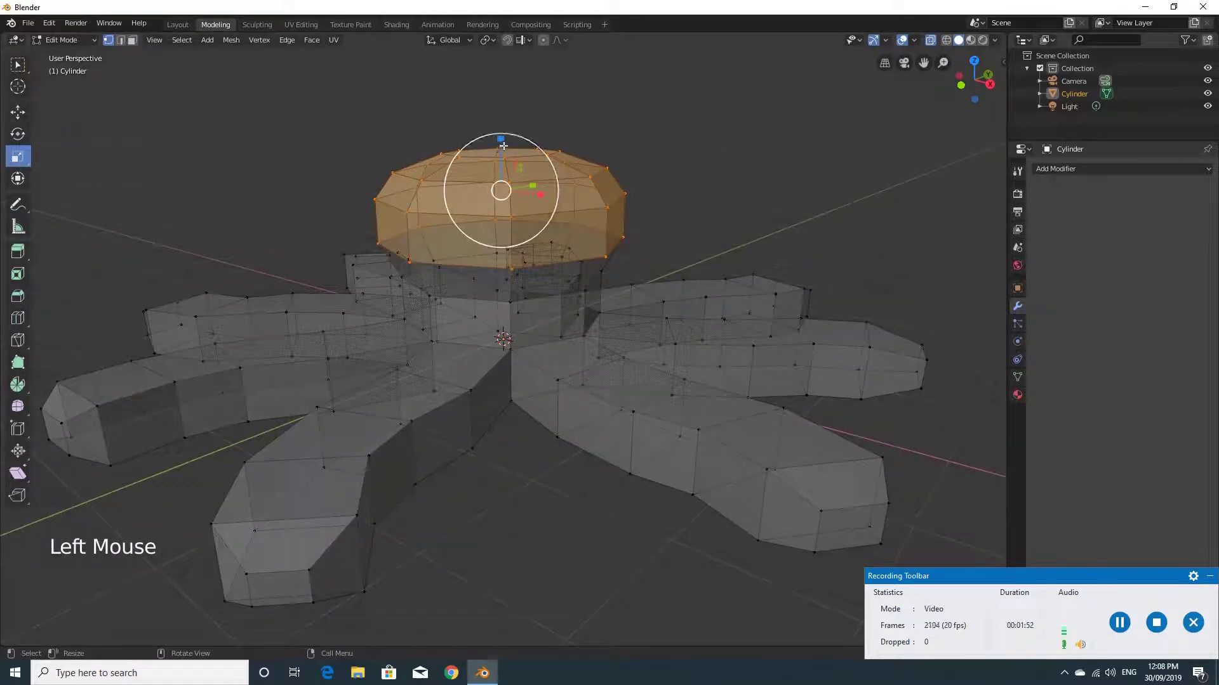
left_click(503, 141)
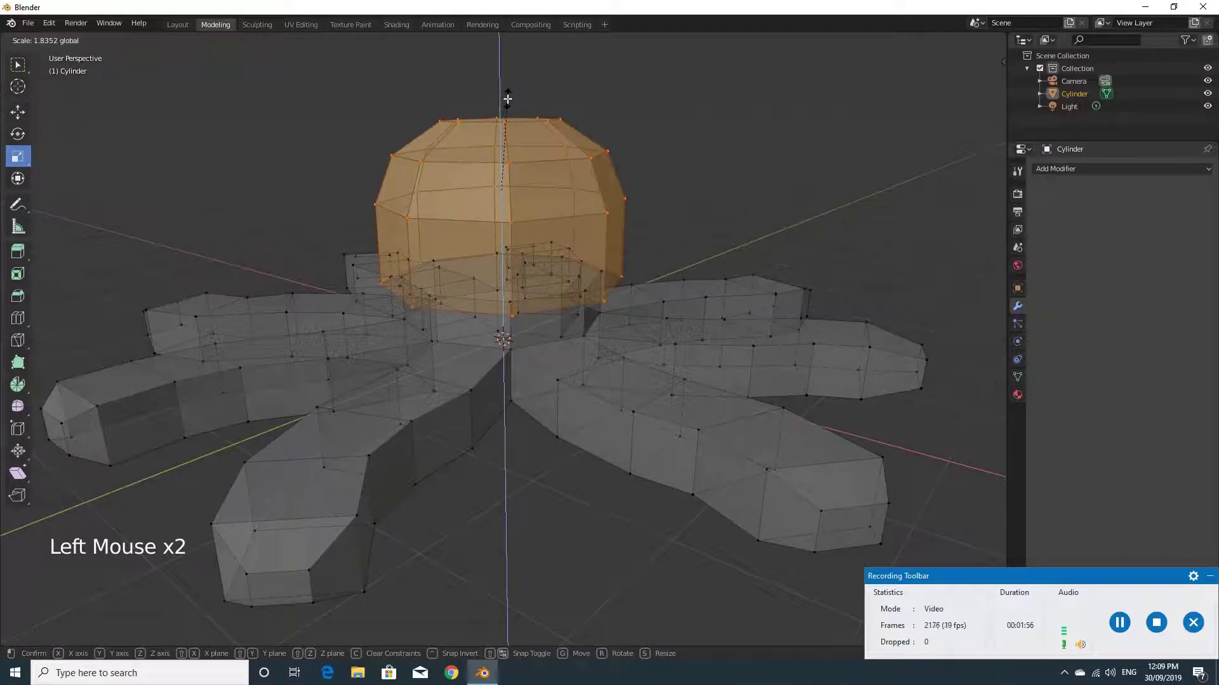
left_click(20, 114)
left_click(502, 137)
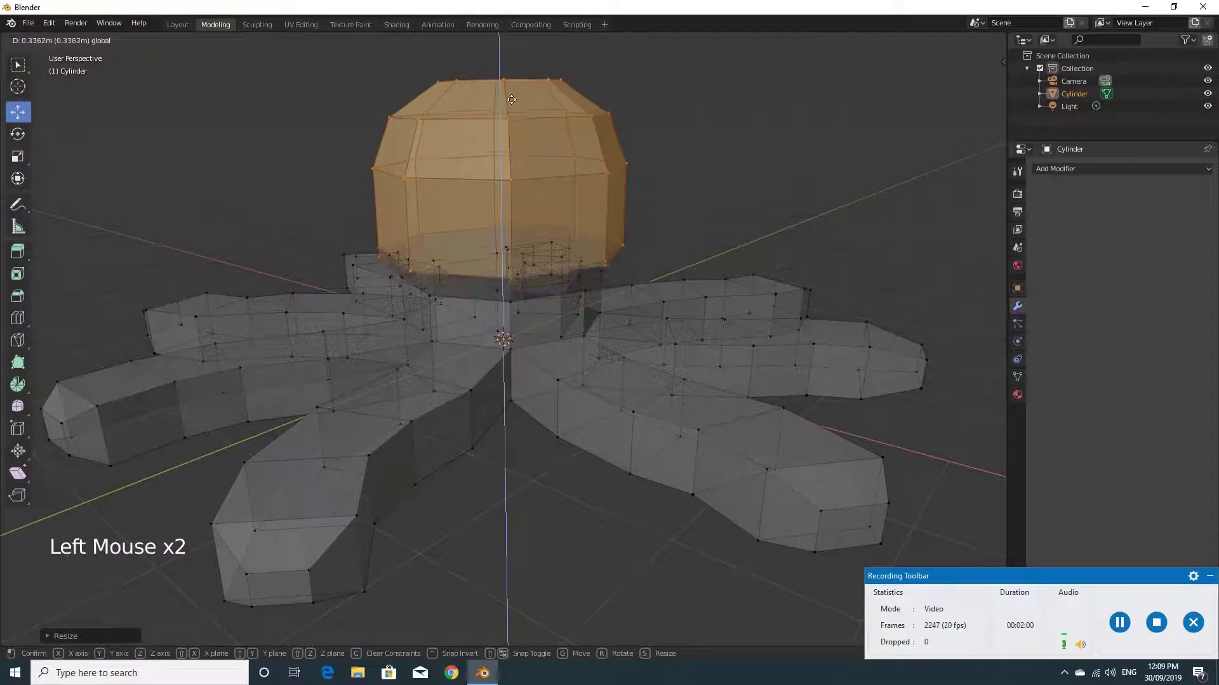
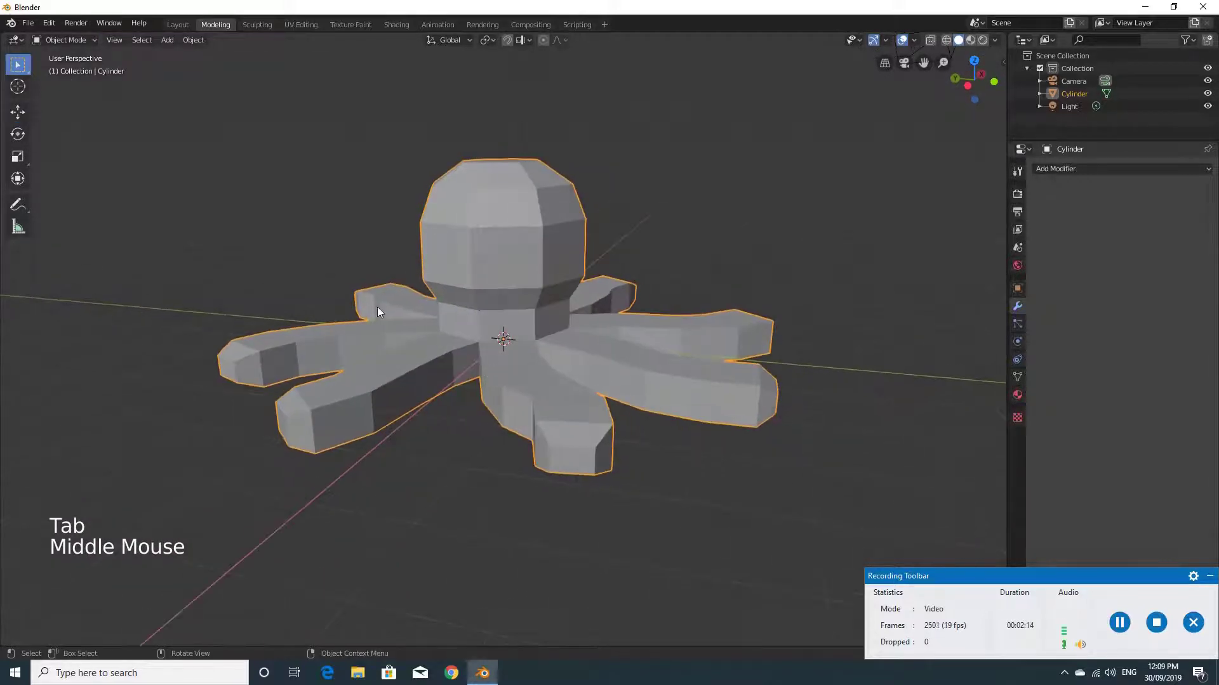
- Orbit around the octopus to inspect it from several sides, then leave Edit Mode
middle_click(492, 251)
middle_click(501, 285)
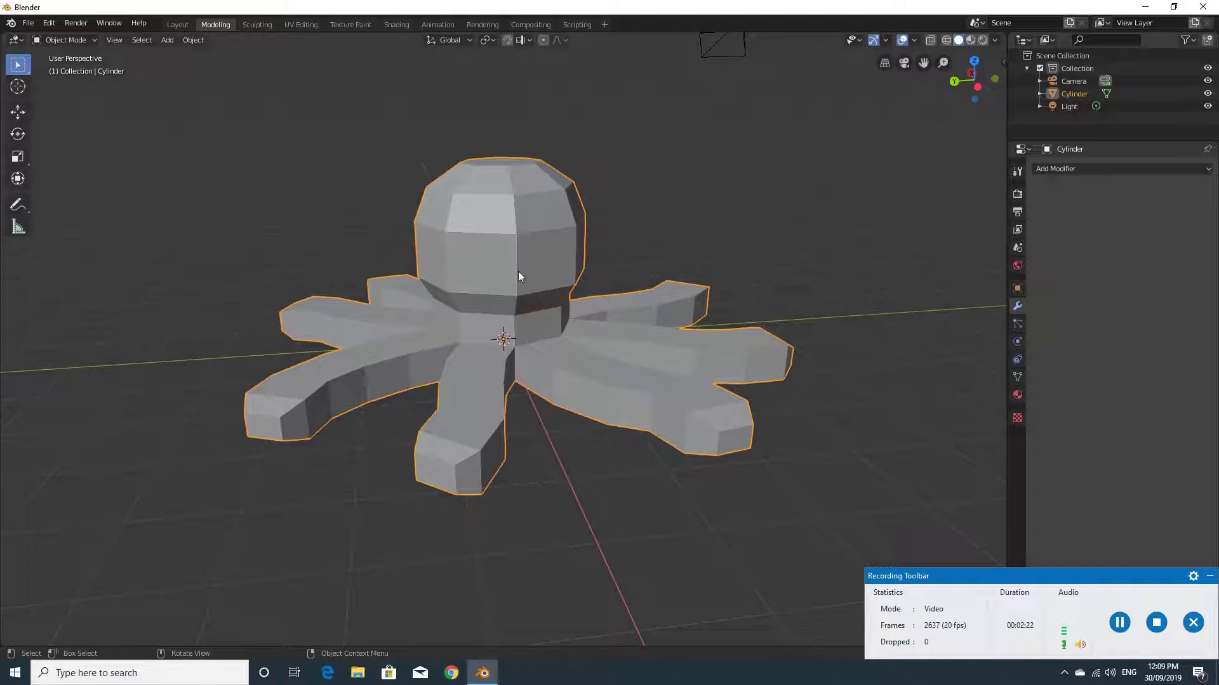
middle_click(598, 279)
middle_click(560, 273)
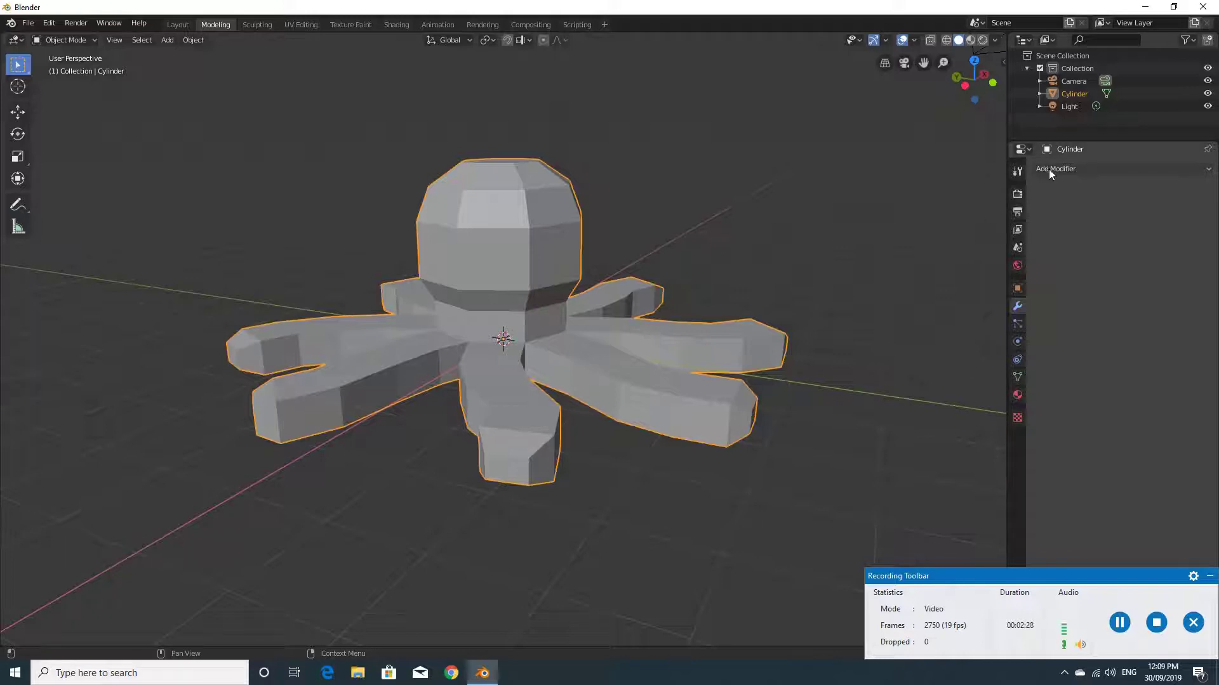
left_click(218, 27)
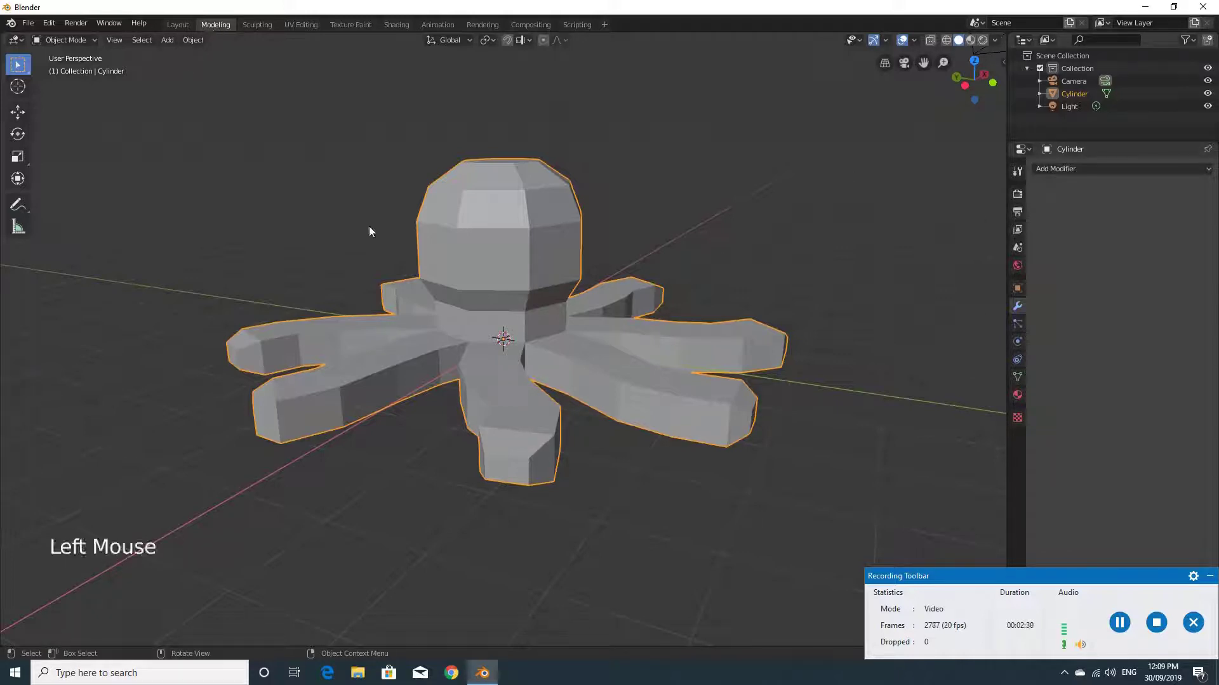
key("Tab")
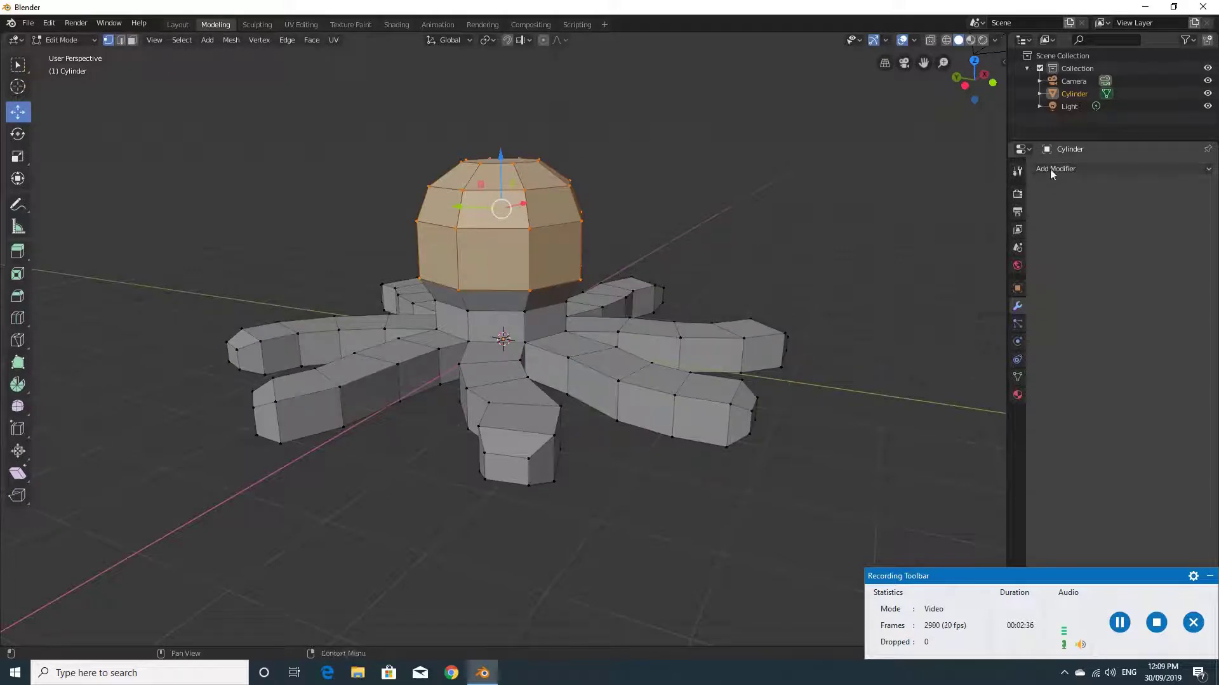
left_click(1020, 178)
left_click(1015, 197)
double_click(1020, 229)
left_click(1020, 254)
double_click(1022, 315)
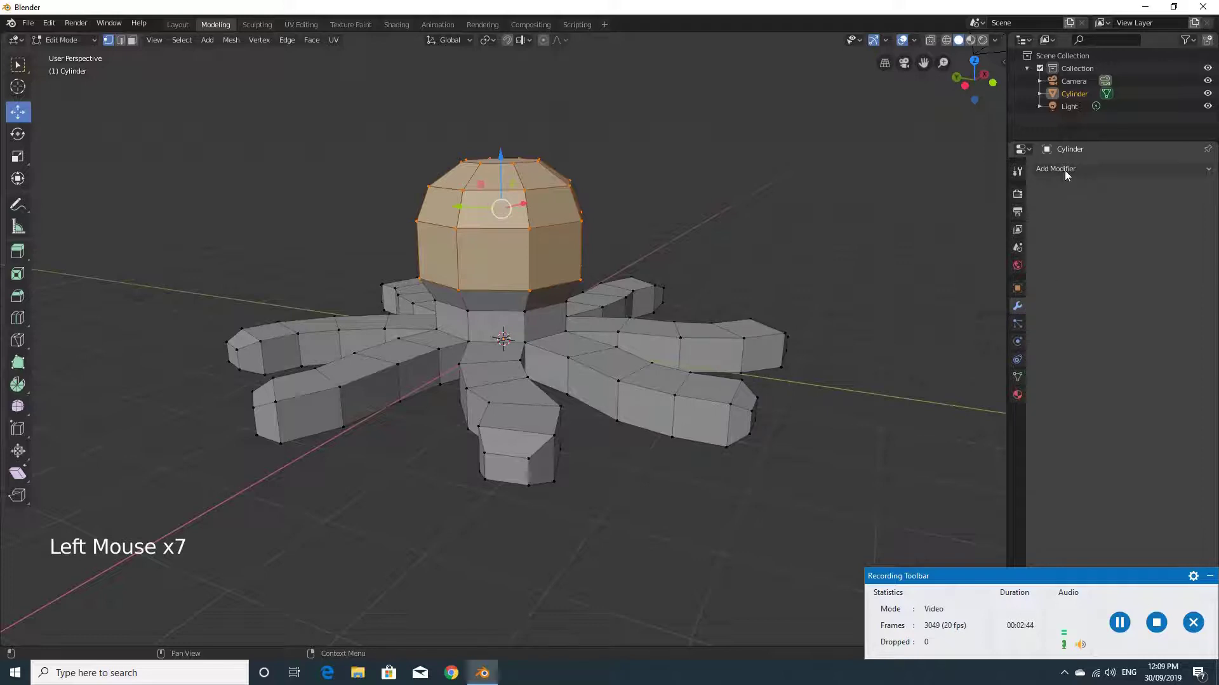
- Add a Subdivision Surface modifier and set its viewport subdivisions to 2
left_click(1077, 171)
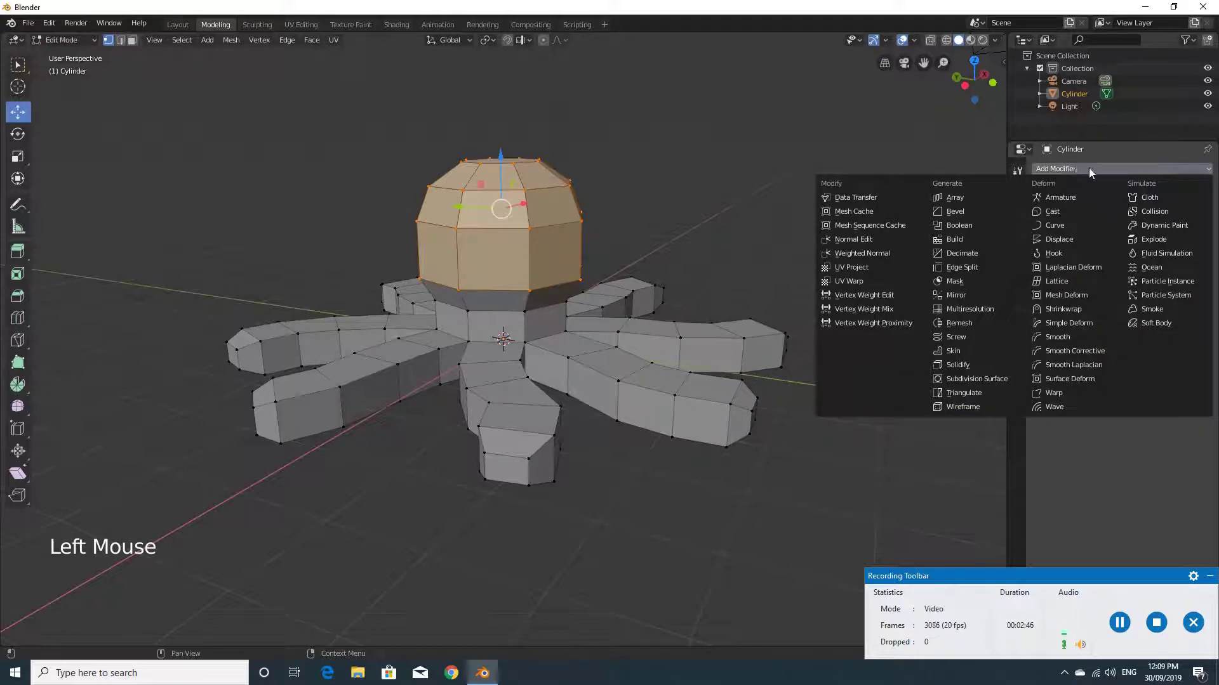
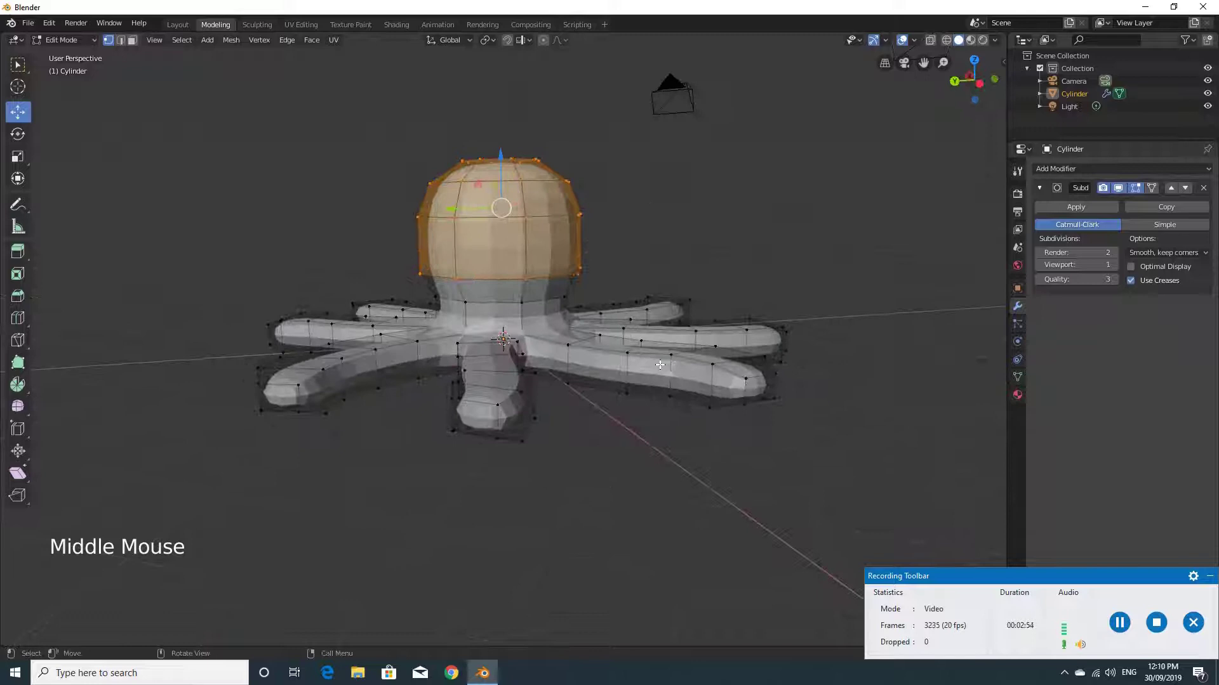
scroll("up", 3)
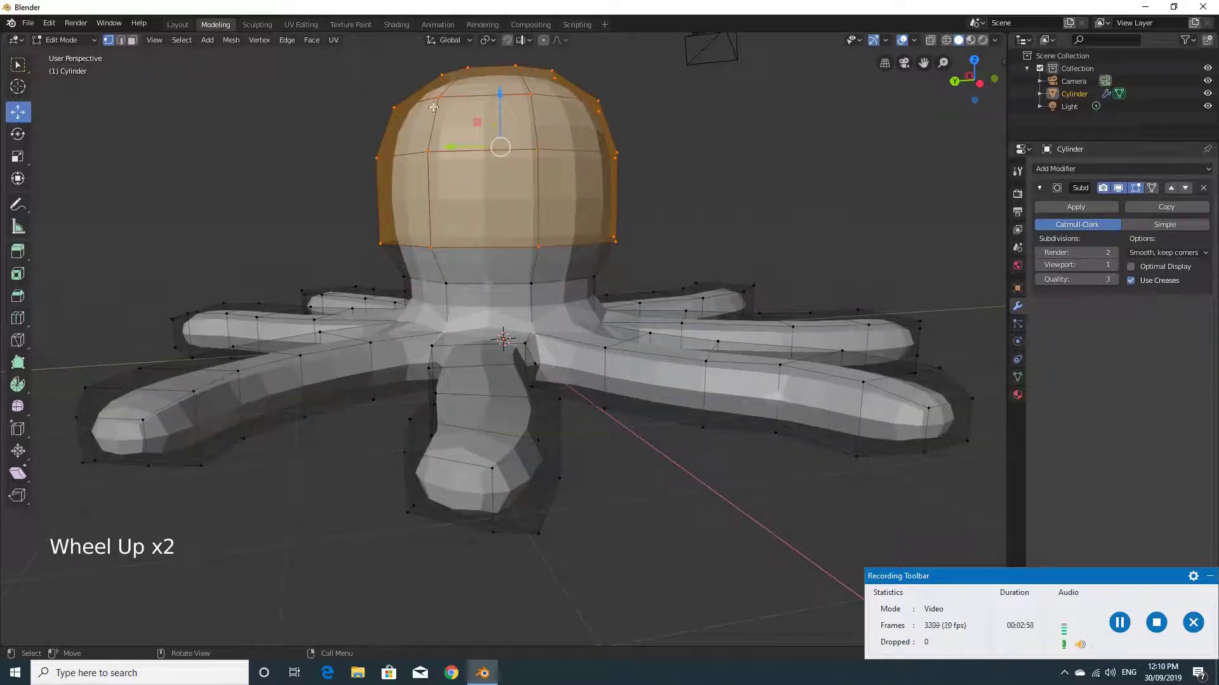
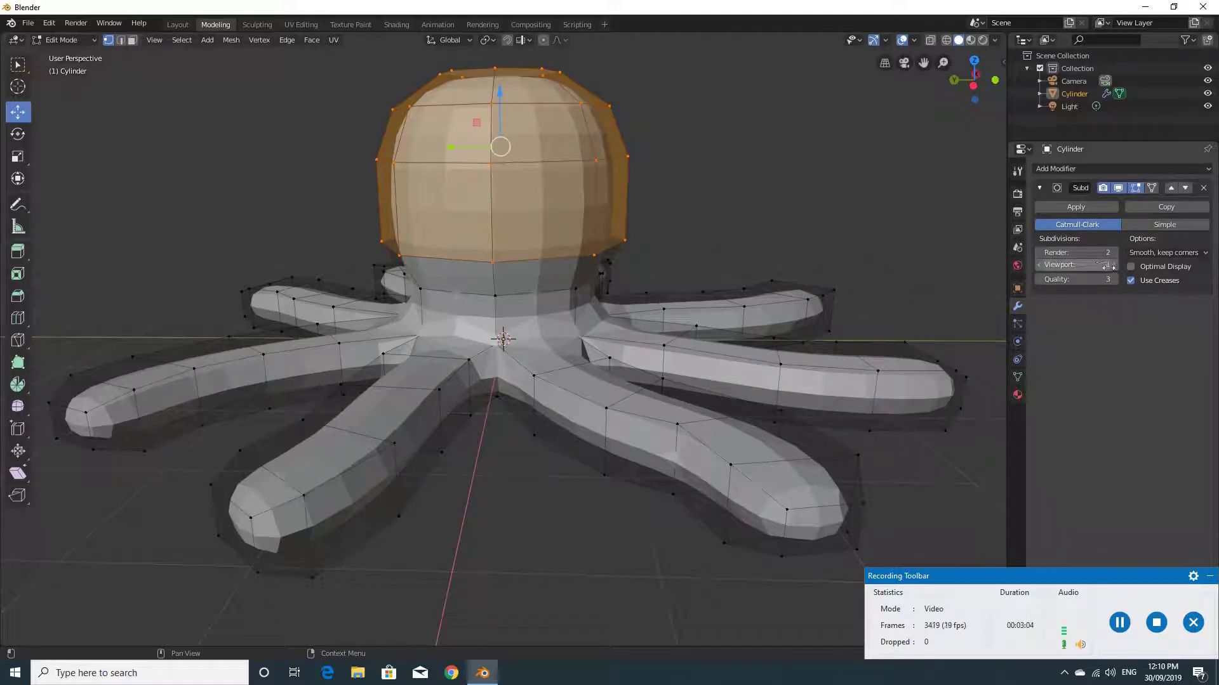
left_click(1115, 270)
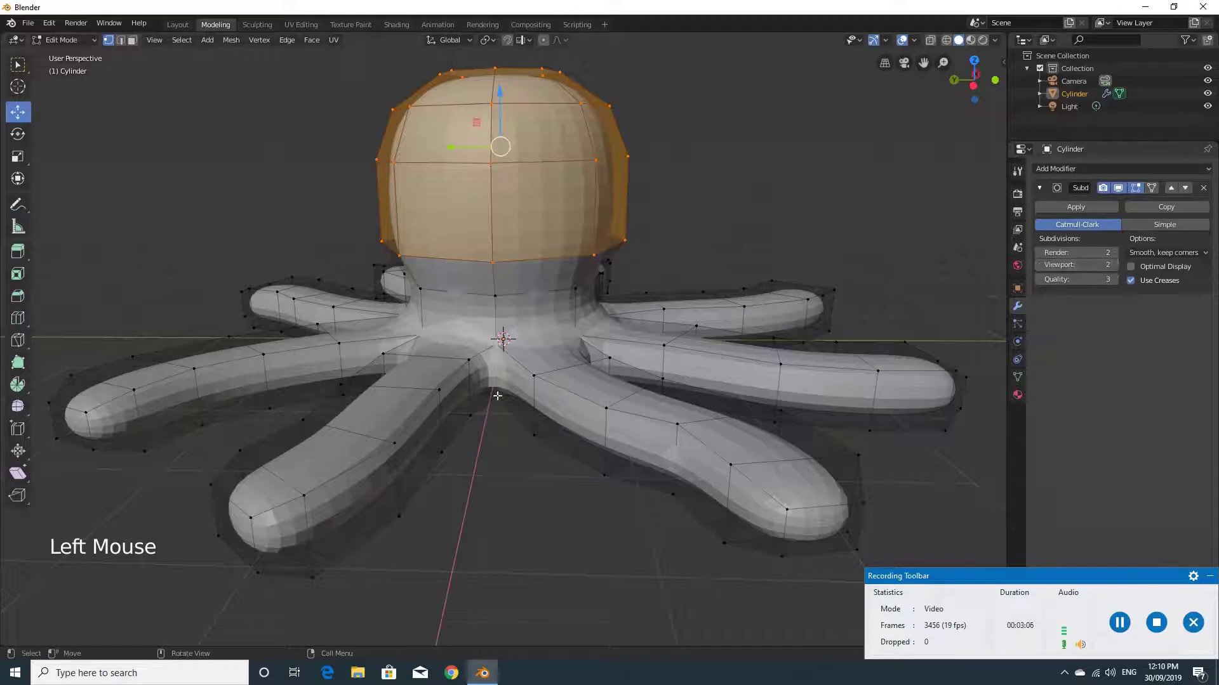
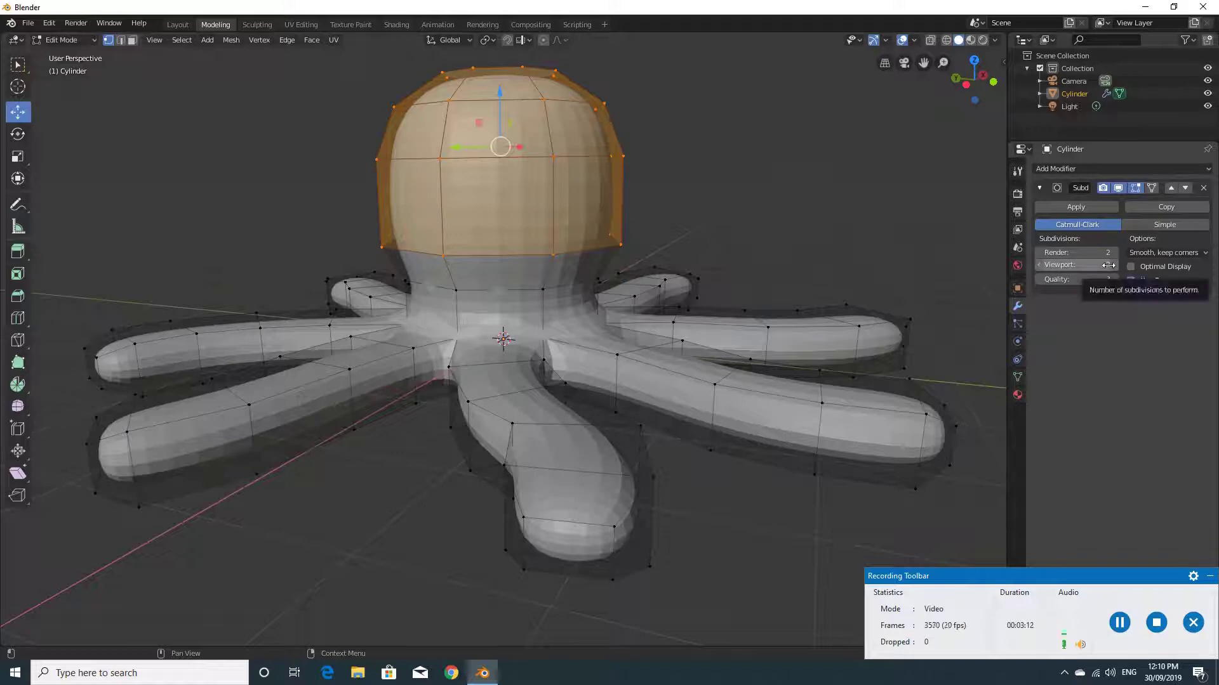
middle_click(647, 299)
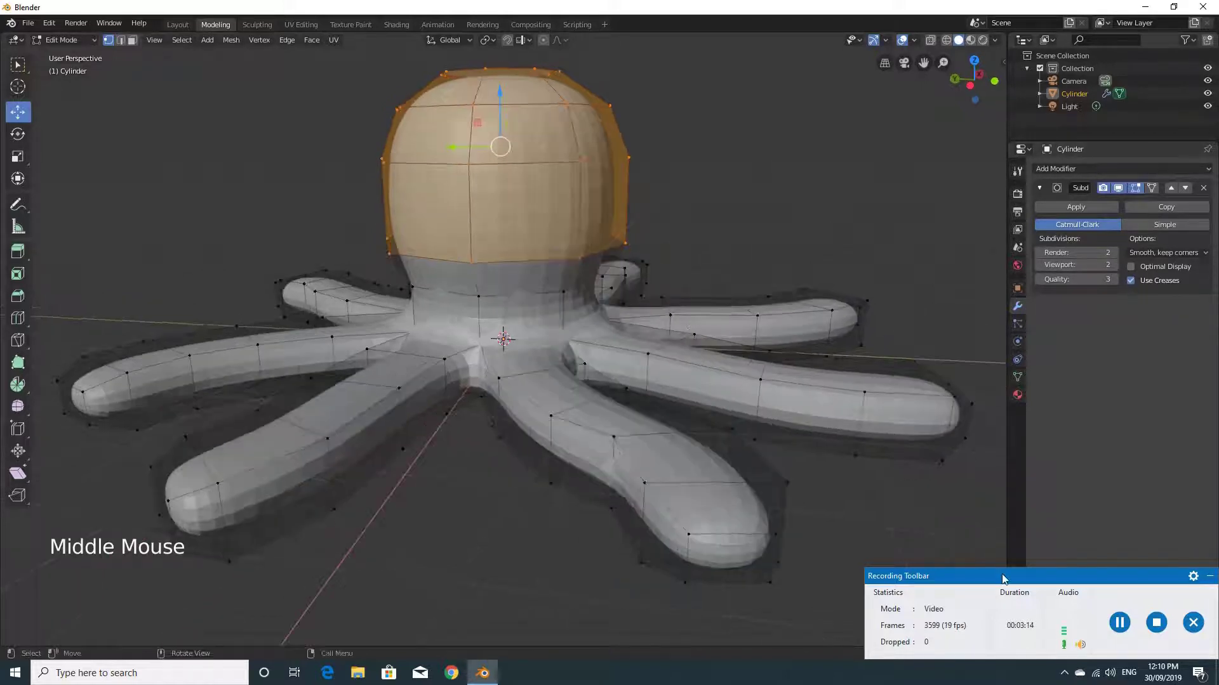
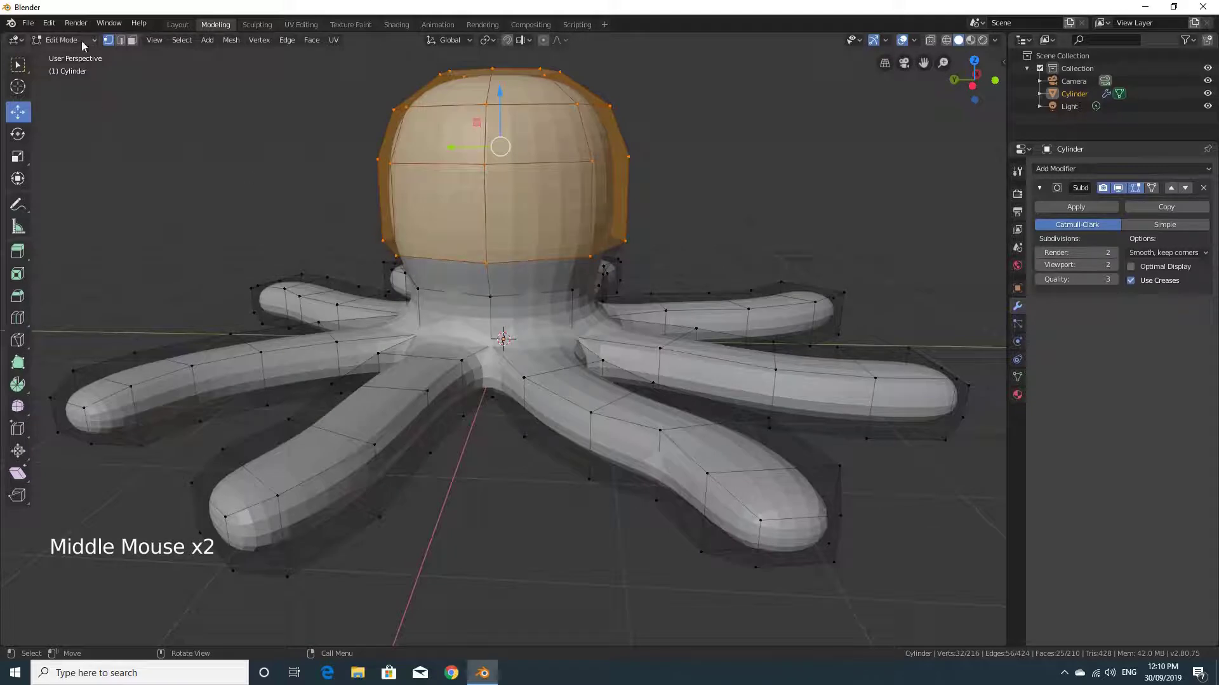
- Return to Object Mode and orbit around the subdivided octopus to inspect it whole
left_click(78, 43)
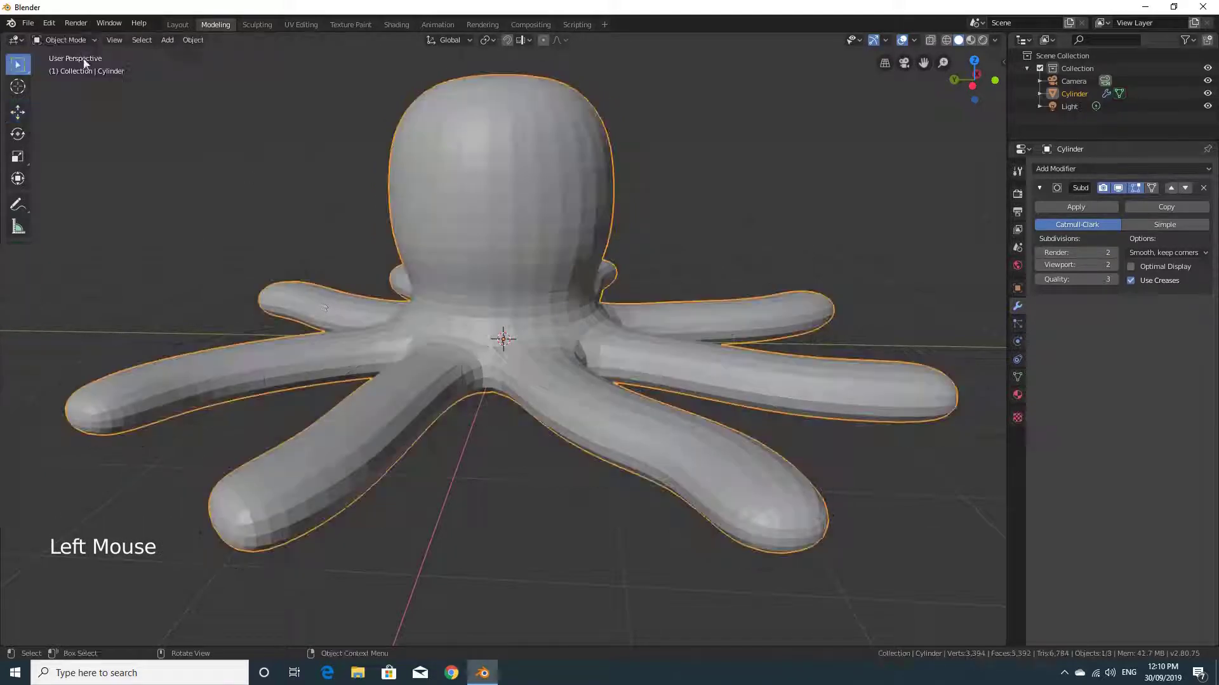
middle_click(430, 302)
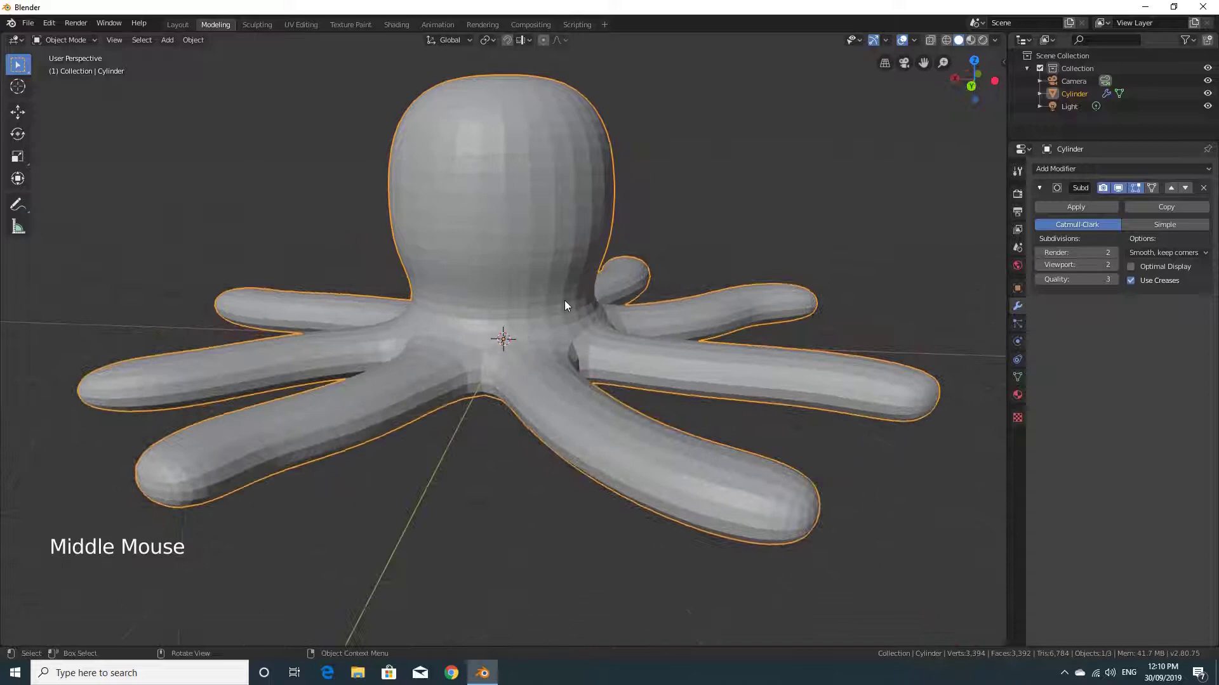
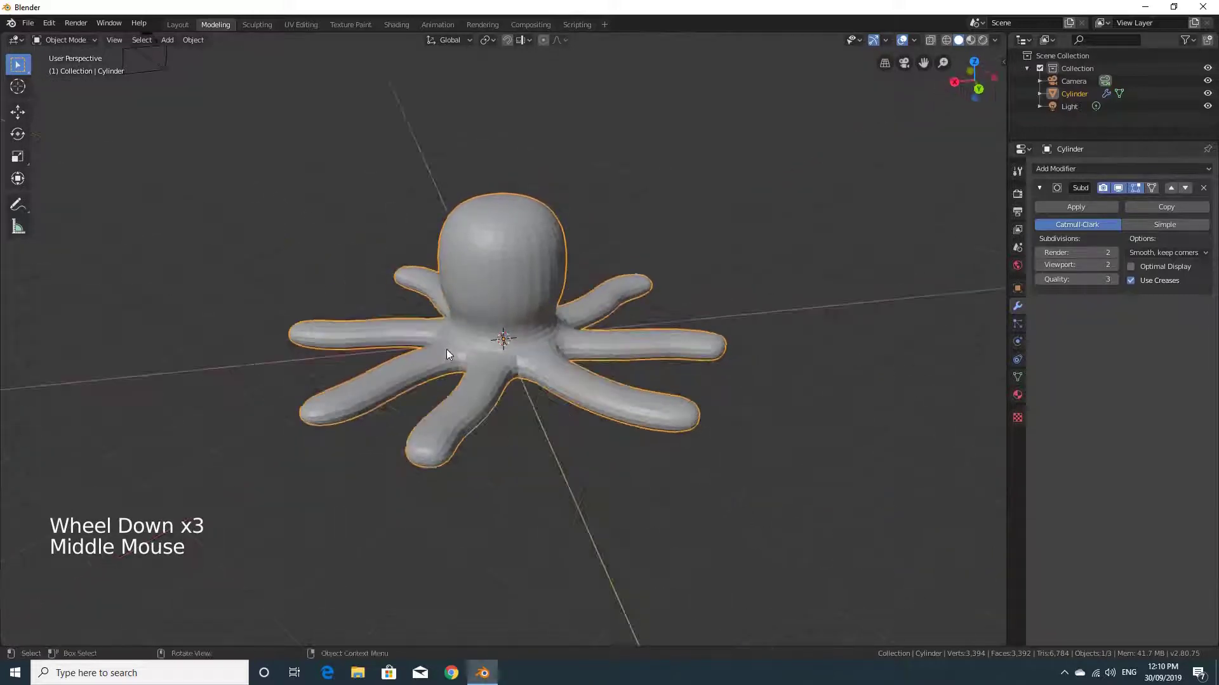
scroll("up", 3)
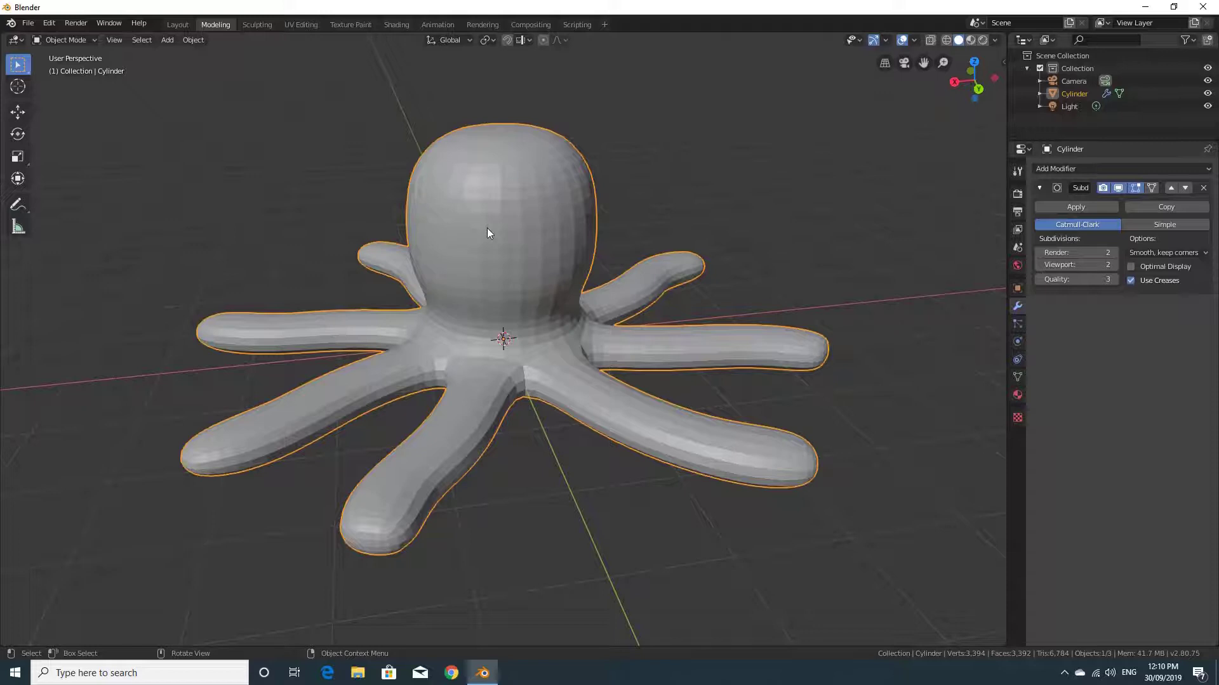
- Apply Shade Smooth to the octopus from the object context menu
right_click(501, 226)
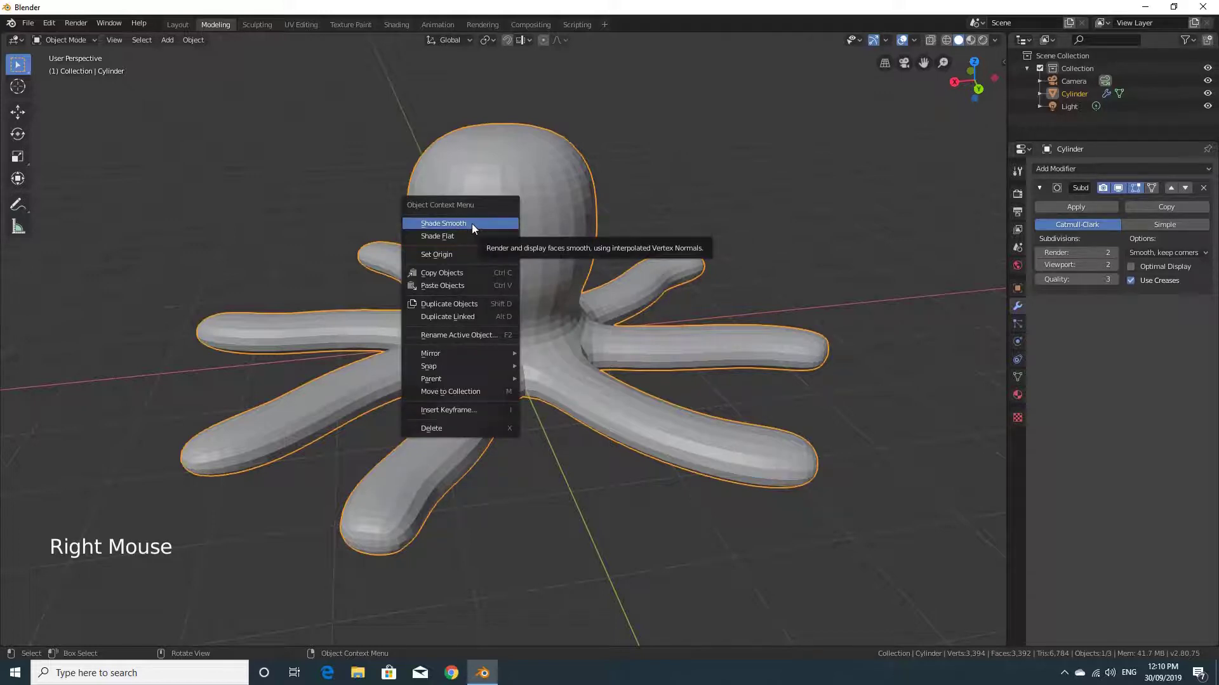
middle_click(506, 349)
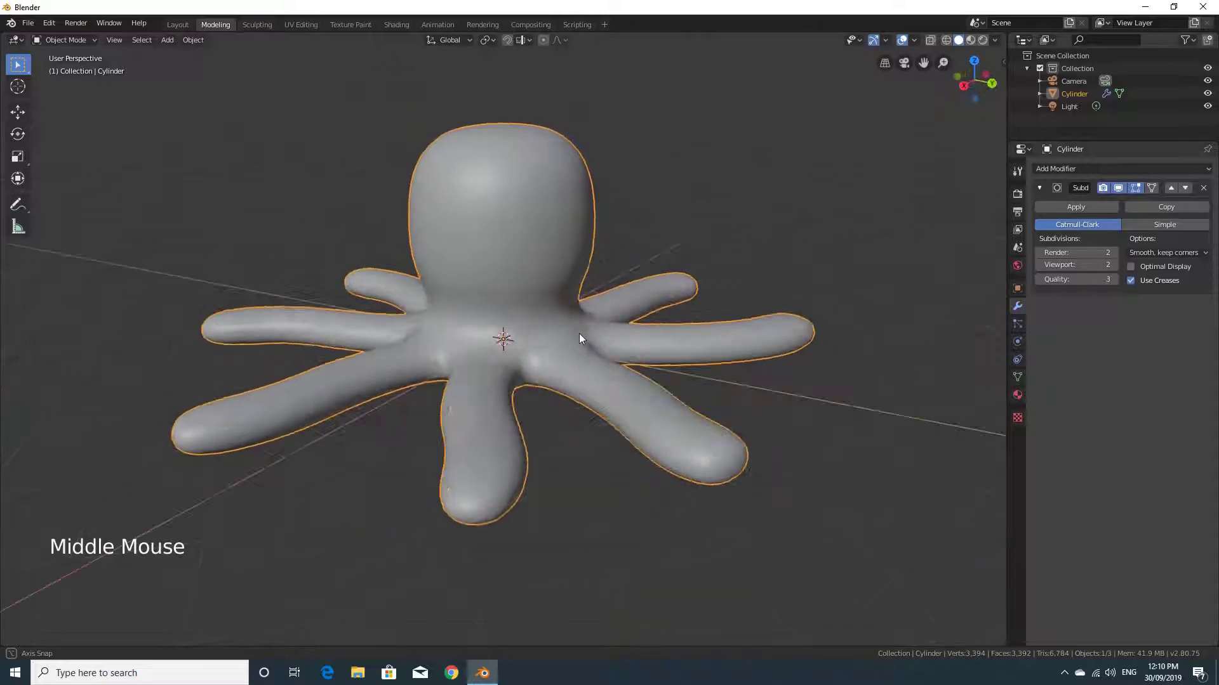